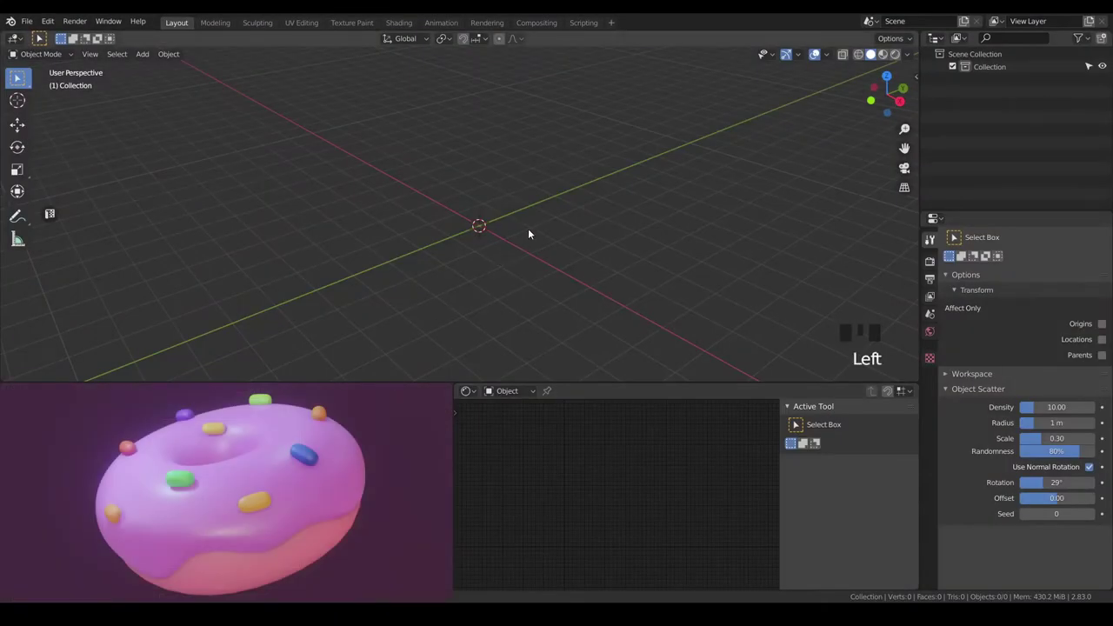
# Add a cube and give it a level-3 Subdivision Surface modifier so it rounds off.
pyautogui.press('shift+a')
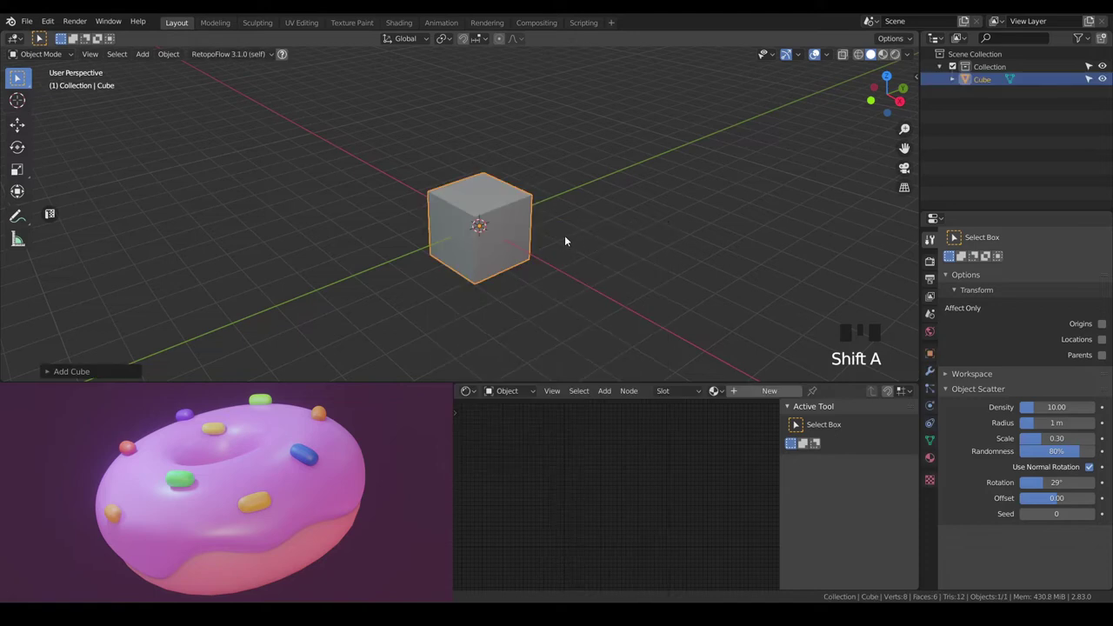
pyautogui.scroll(3)
pyautogui.press('ctrl+3')
pyautogui.moveTo(520, 226); pyautogui.dragTo(936, 377)
pyautogui.click(936, 377)
pyautogui.click(1059, 284)
pyautogui.scroll(3)
# Enter Edit Mode, select the whole mesh and start scaling it toward a donut shape.
pyautogui.press('Tab')
pyautogui.press('a')
pyautogui.press('s')
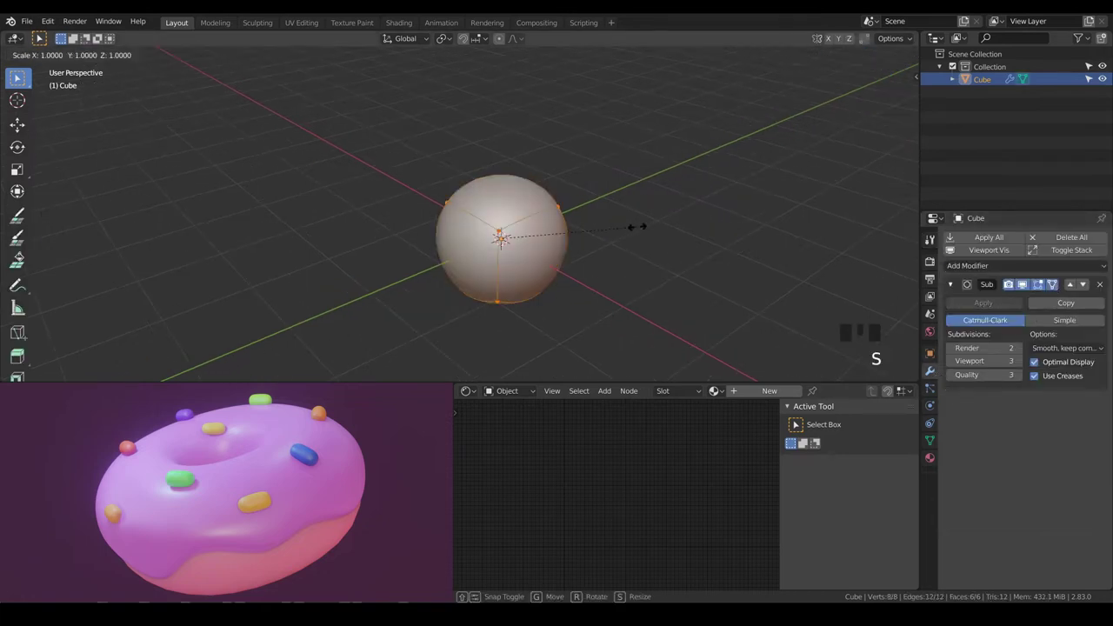
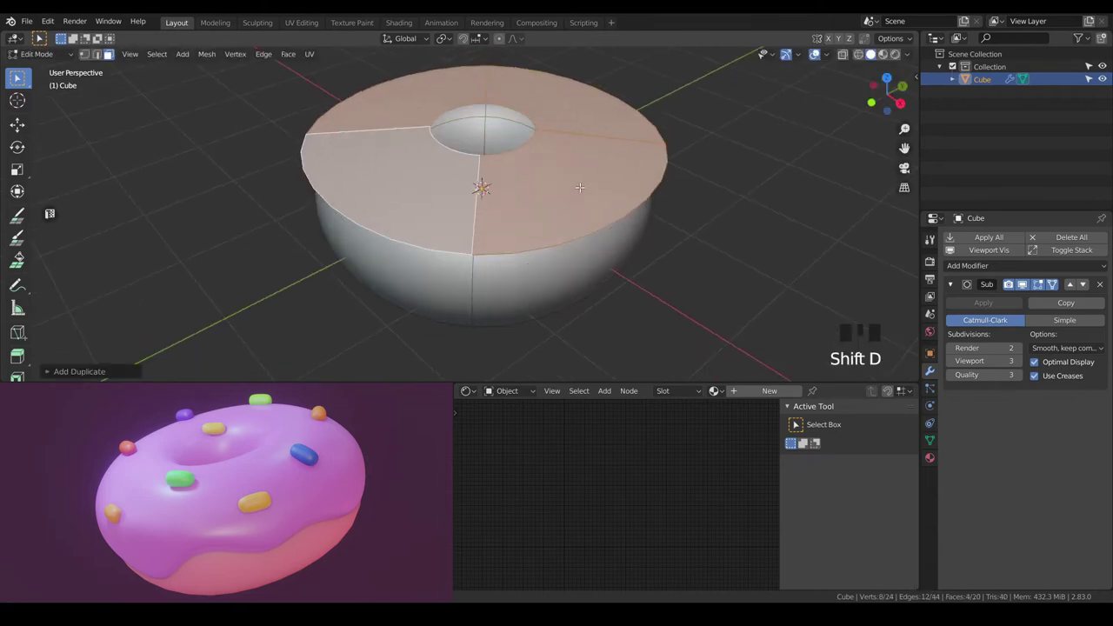
# Separate the copied top faces into their own icing object and push it out along normals.
pyautogui.press('p')
pyautogui.press('Tab')
pyautogui.click(585, 189)
pyautogui.press('Tab')
pyautogui.press('a')
pyautogui.press('e')
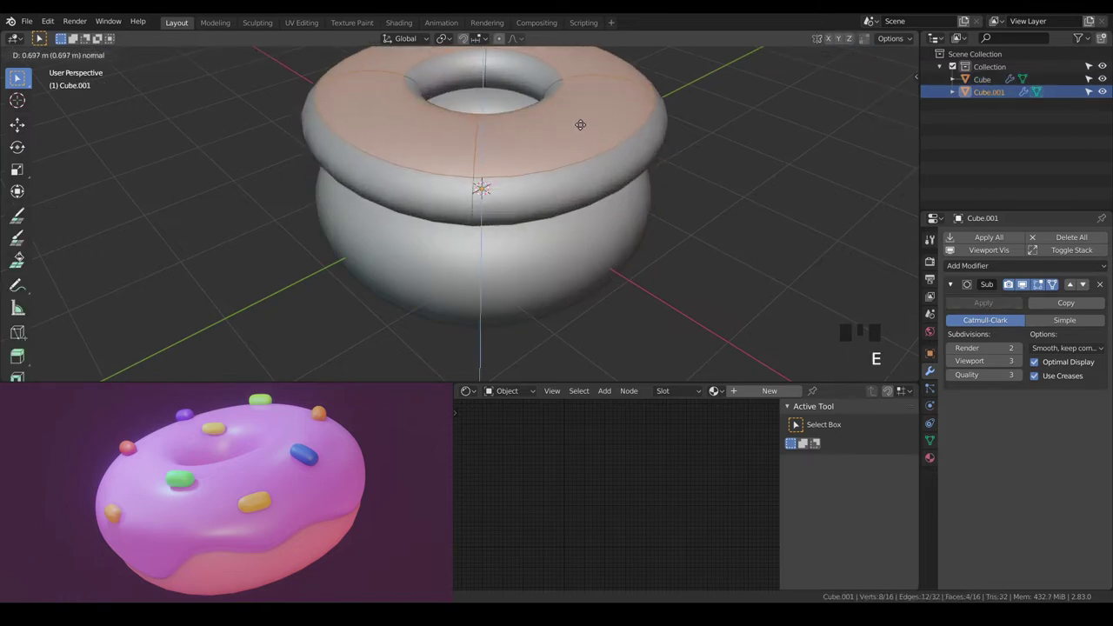
# Lower the icing onto the donut and extrude its side faces downward.
pyautogui.press('a')
pyautogui.press('g')
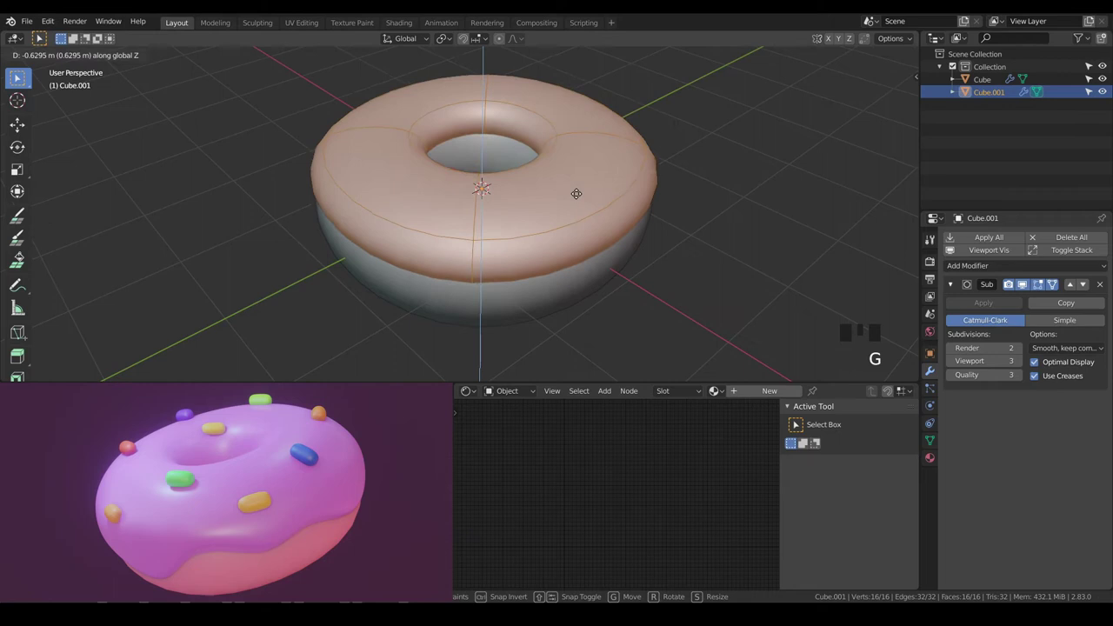
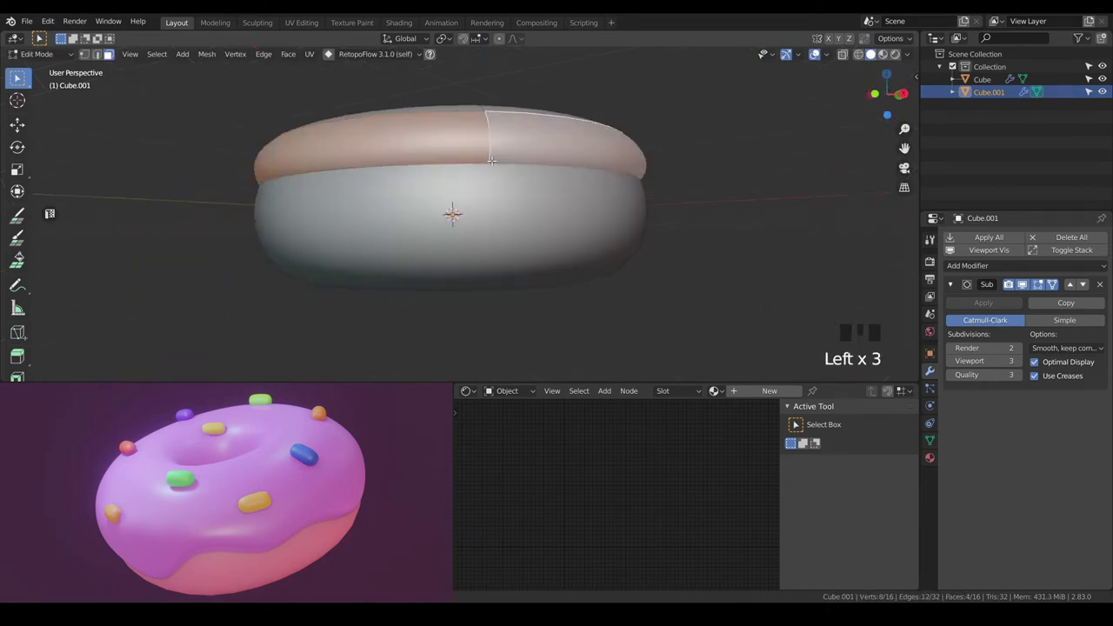
pyautogui.press('e')
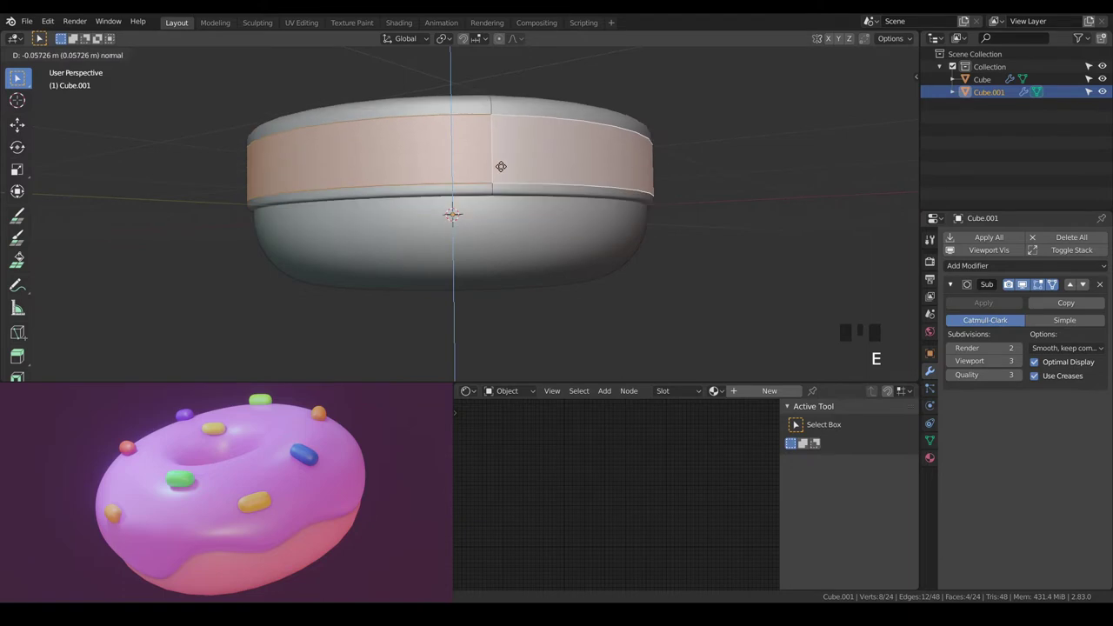
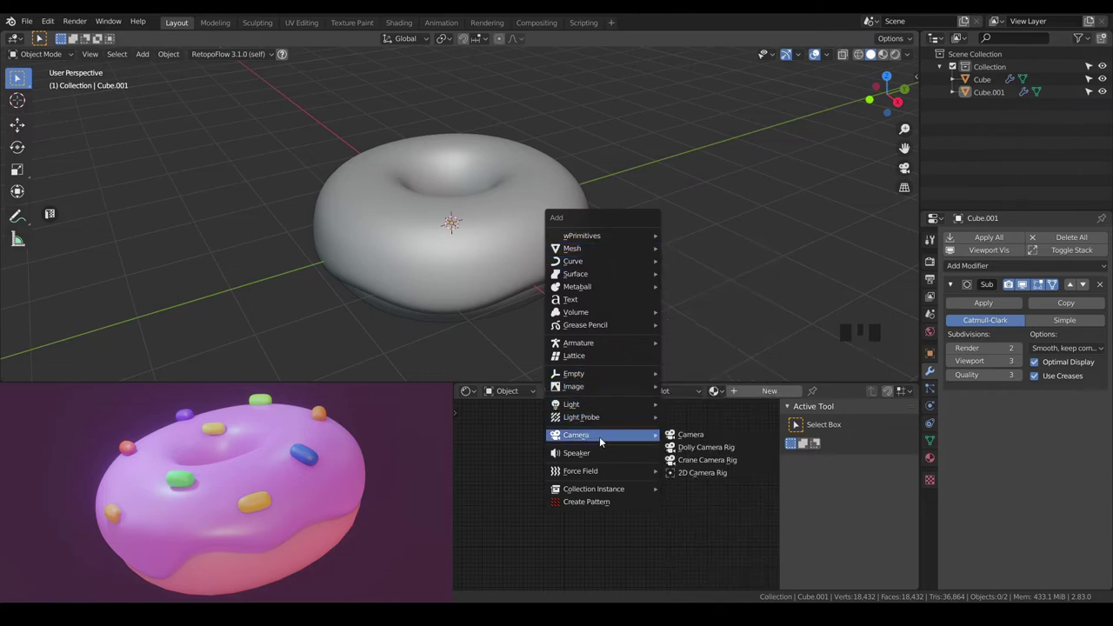
# Snap the camera to the current view, then rotate it to frame the donut and confirm.
pyautogui.press('ctrl+alt+KP_0')
pyautogui.press('`')
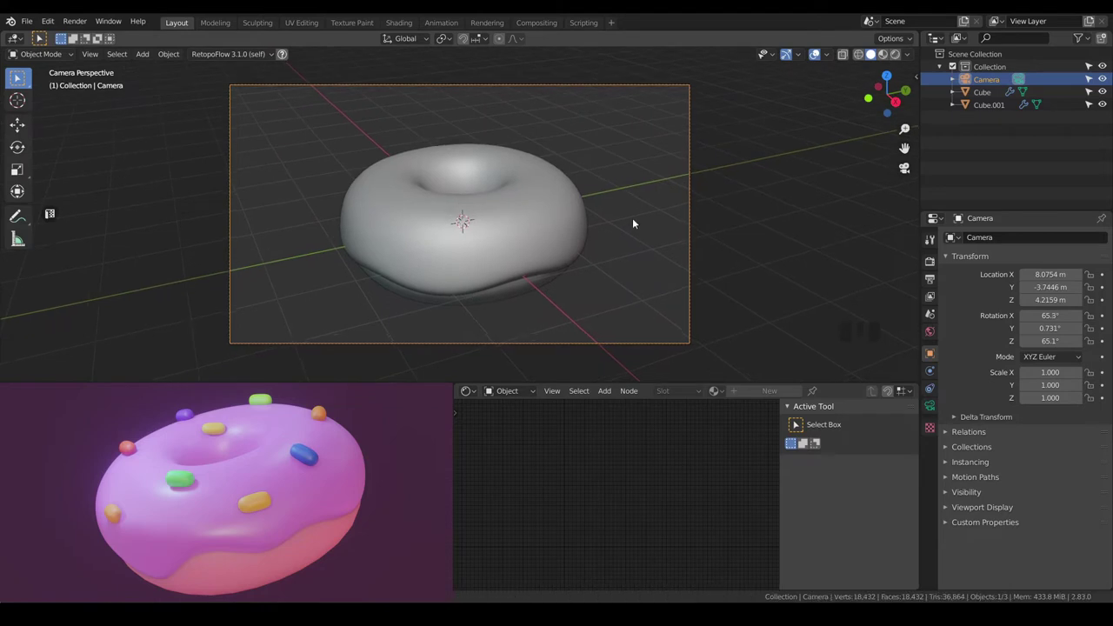
pyautogui.click(695, 218)
pyautogui.click(693, 218)
pyautogui.press('r')
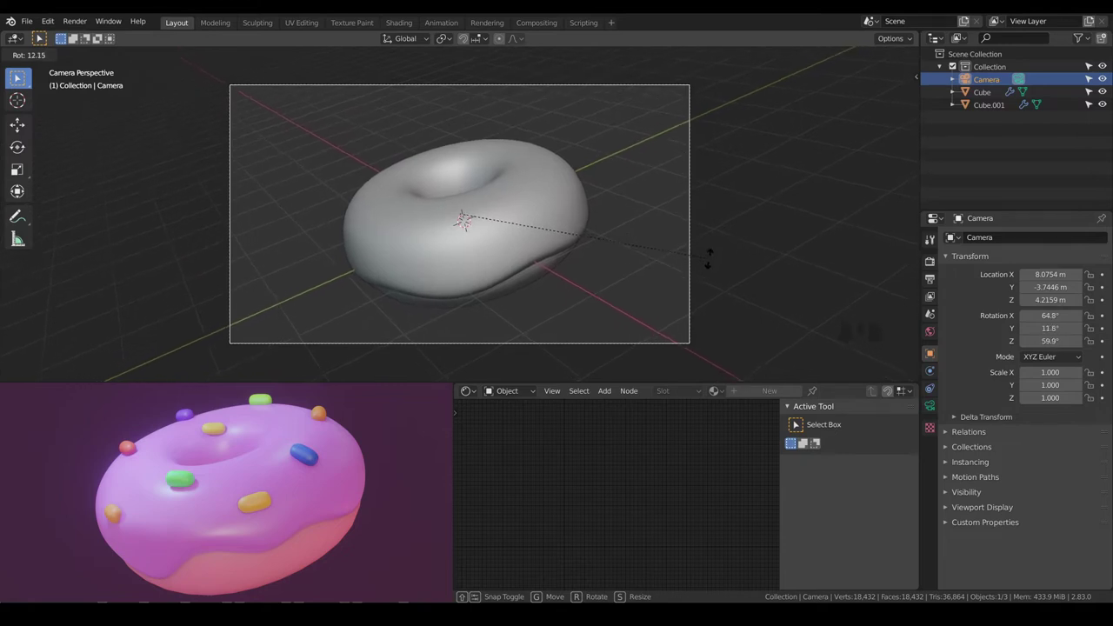
pyautogui.click(504, 280)
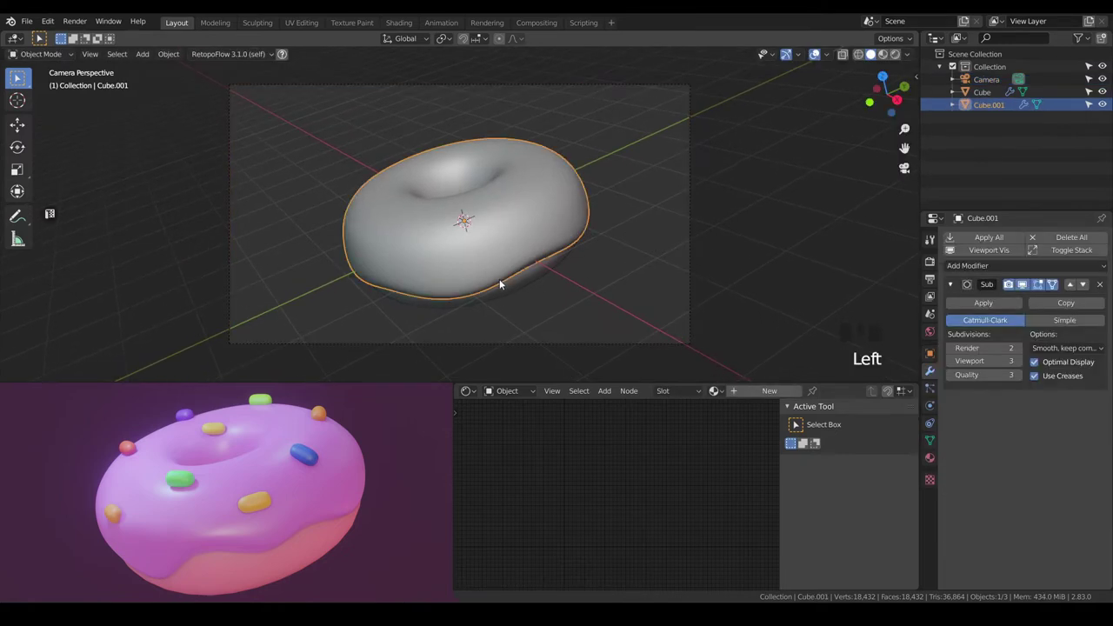
# Edit the icing mesh and pull its lower edge vertices down into wavy drips.
pyautogui.moveTo(504, 277); pyautogui.dragTo(504, 257)
pyautogui.scroll(3)
pyautogui.press('Tab')
pyautogui.press('a')
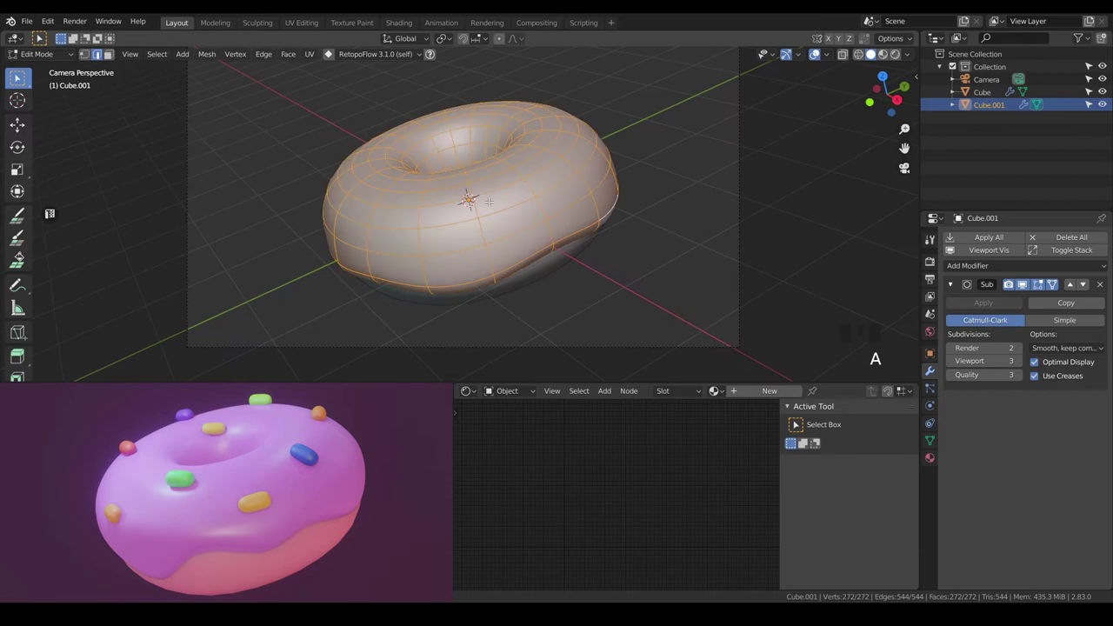
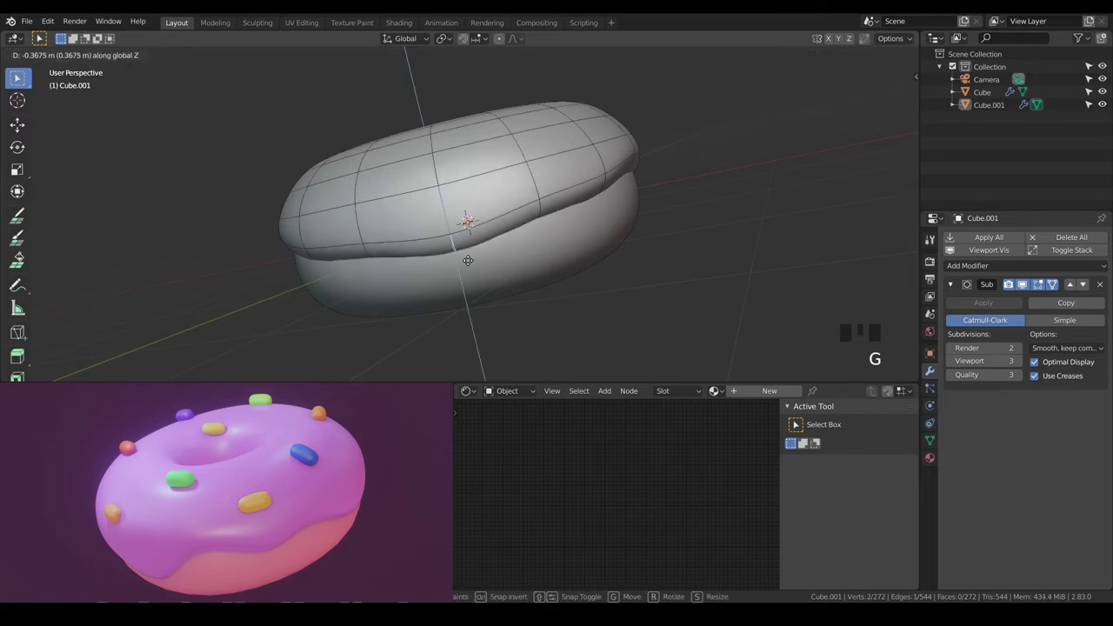
pyautogui.press('g')
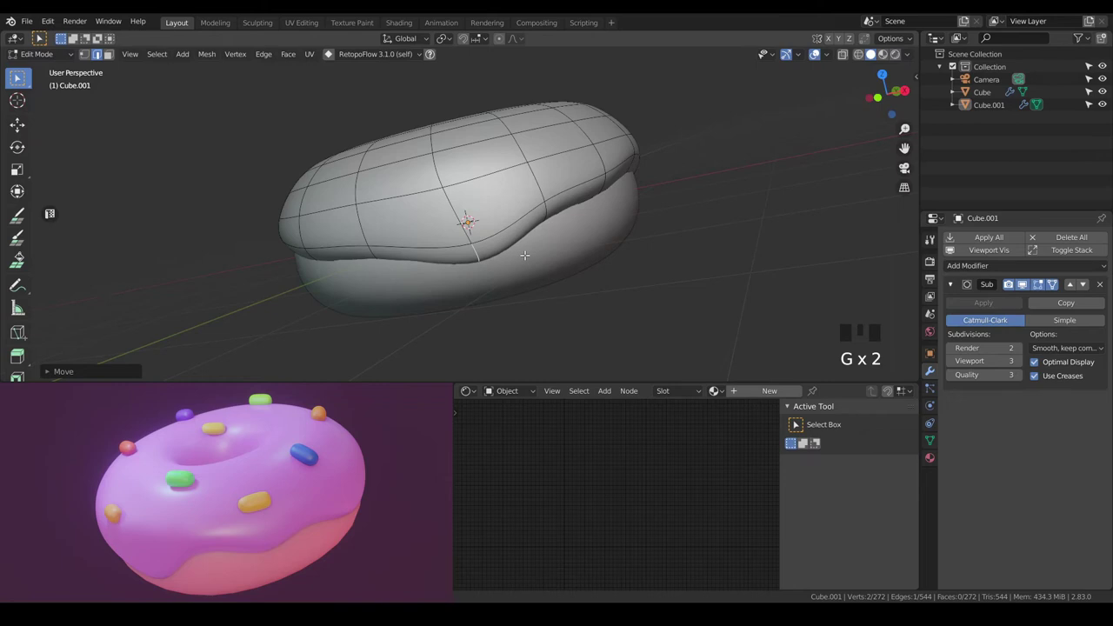
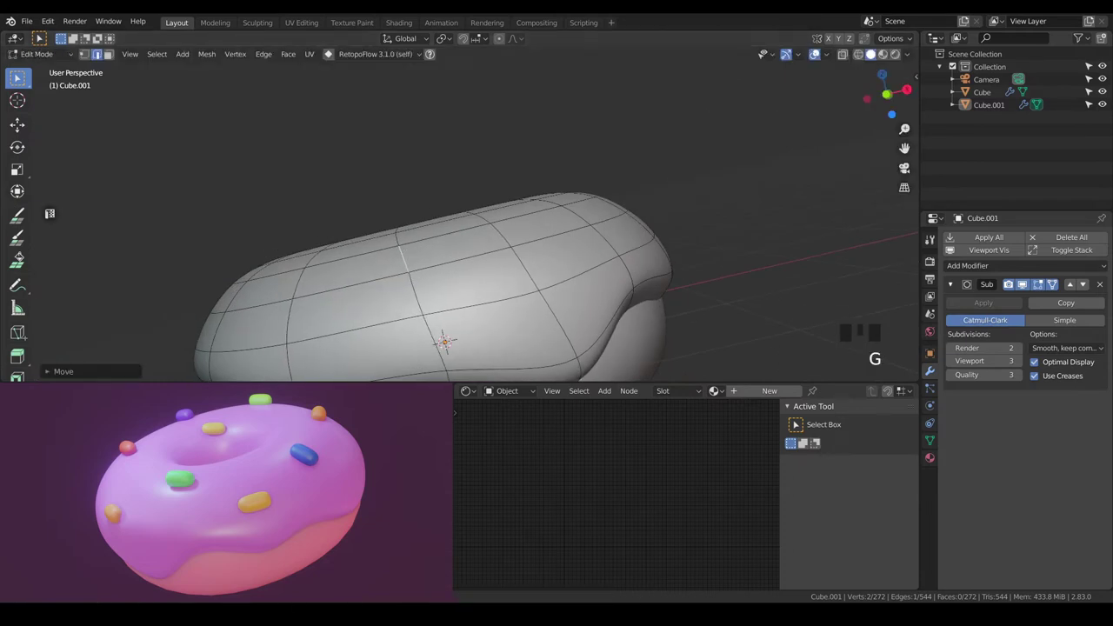
# Check the drips from the camera view and leave Edit Mode.
pyautogui.scroll(-3)
pyautogui.press('a')
pyautogui.press('a')
pyautogui.press('KP_0')
pyautogui.press('a')
pyautogui.press('a')
pyautogui.press('Tab')
pyautogui.press('a')
pyautogui.press('a')
pyautogui.scroll(-3)
pyautogui.moveTo(635, 220); pyautogui.dragTo(619, 229)
# Add a six-sided cylinder, turn it 90° on its side in front view and scale it down into a sprinkle.
pyautogui.press('shift+a')
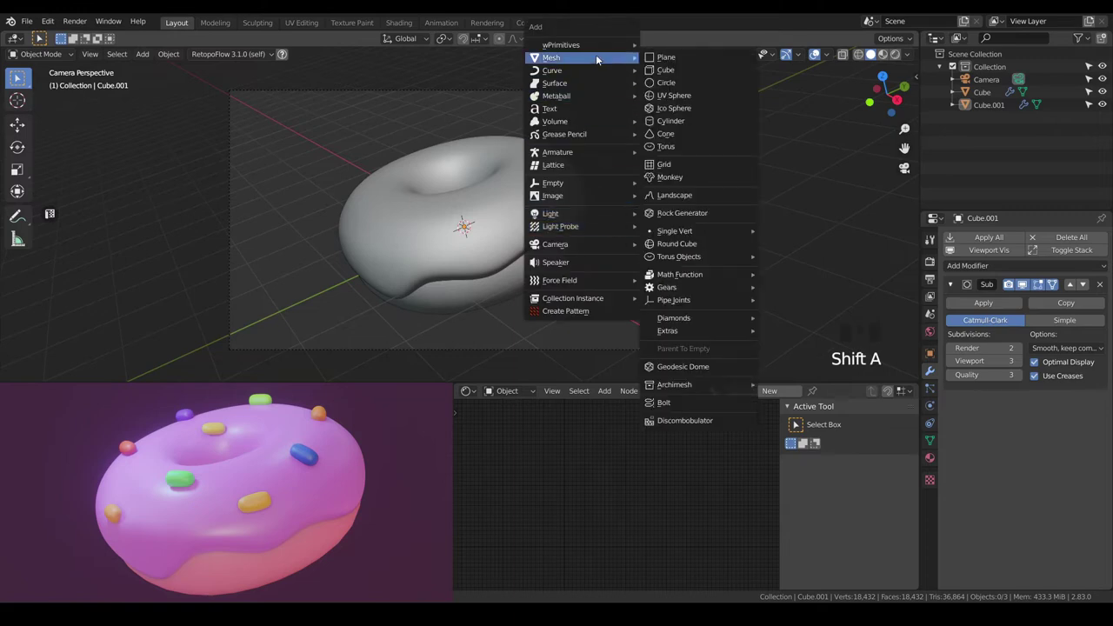
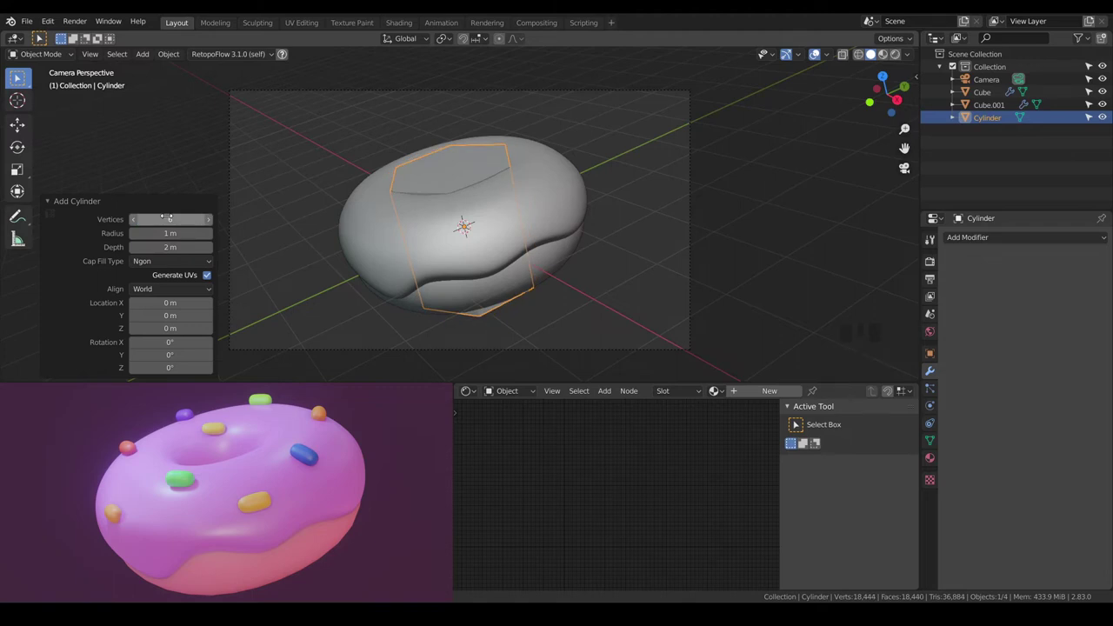
pyautogui.press('Tab')
pyautogui.scroll(3)
pyautogui.press('KP_1')
pyautogui.press('r')
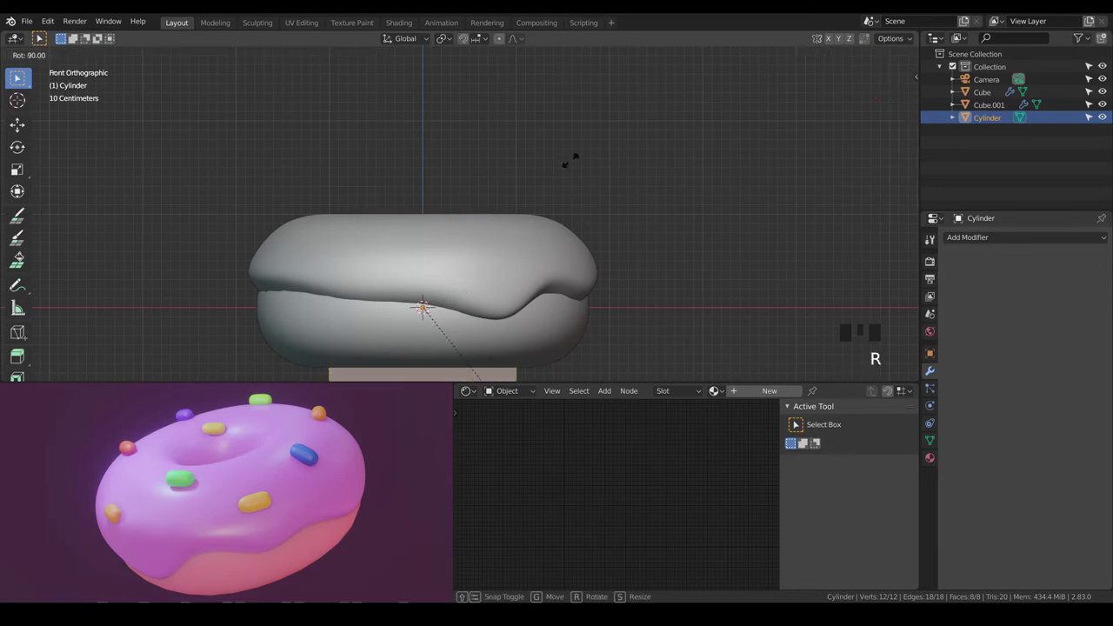
pyautogui.press('g')
pyautogui.press('s')
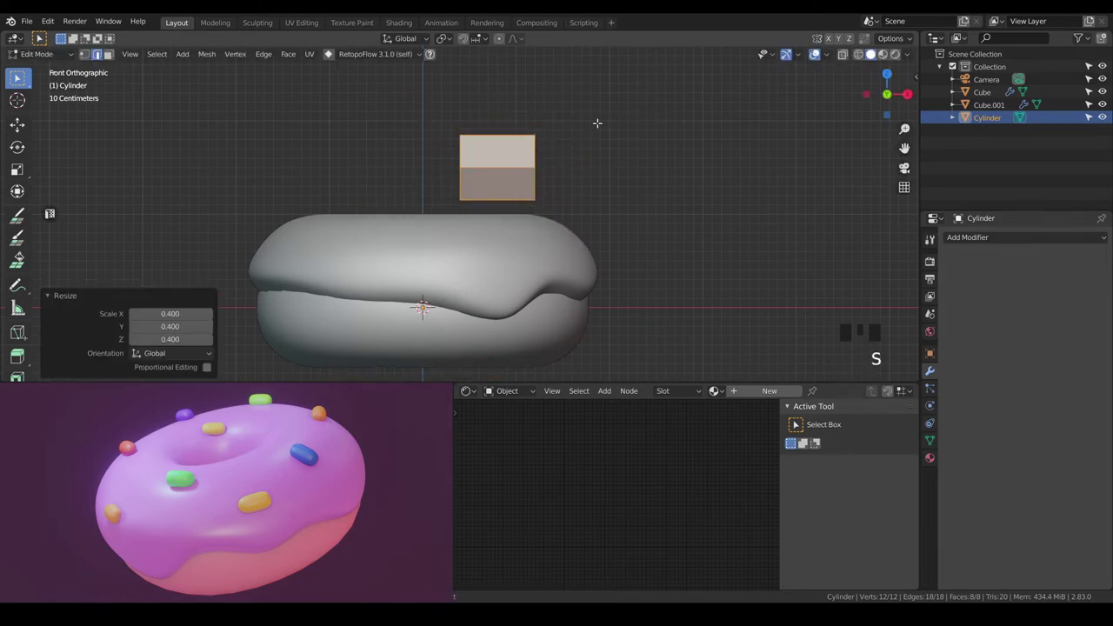
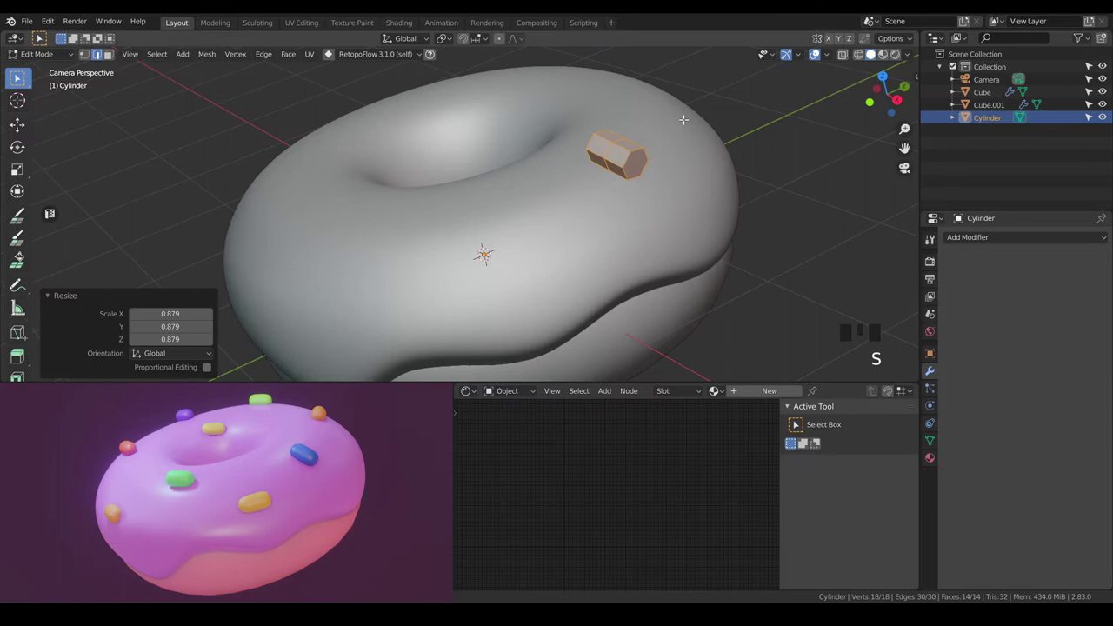
# Position and angle the first sprinkle on the icing, then re-enter Edit Mode with it selected.
pyautogui.press('g')
pyautogui.press('r')
pyautogui.press('a')
pyautogui.press('a')
pyautogui.press('a')
pyautogui.press('Tab')
pyautogui.scroll(-3)
pyautogui.press('Tab')
pyautogui.press('a')
# Duplicate the sprinkle, trackball-rotate it and settle the copy onto the icing near the hole.
pyautogui.press('shift+d')
pyautogui.press('g')
pyautogui.press('r')
pyautogui.press('g')
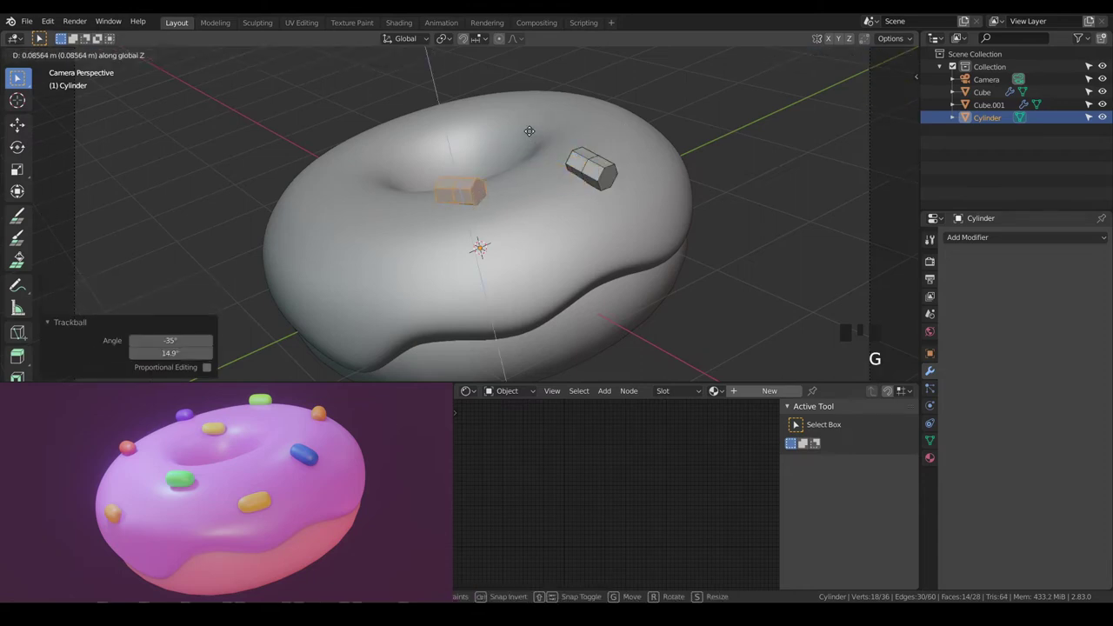
pyautogui.press('r')
pyautogui.press('g')
pyautogui.press('g')
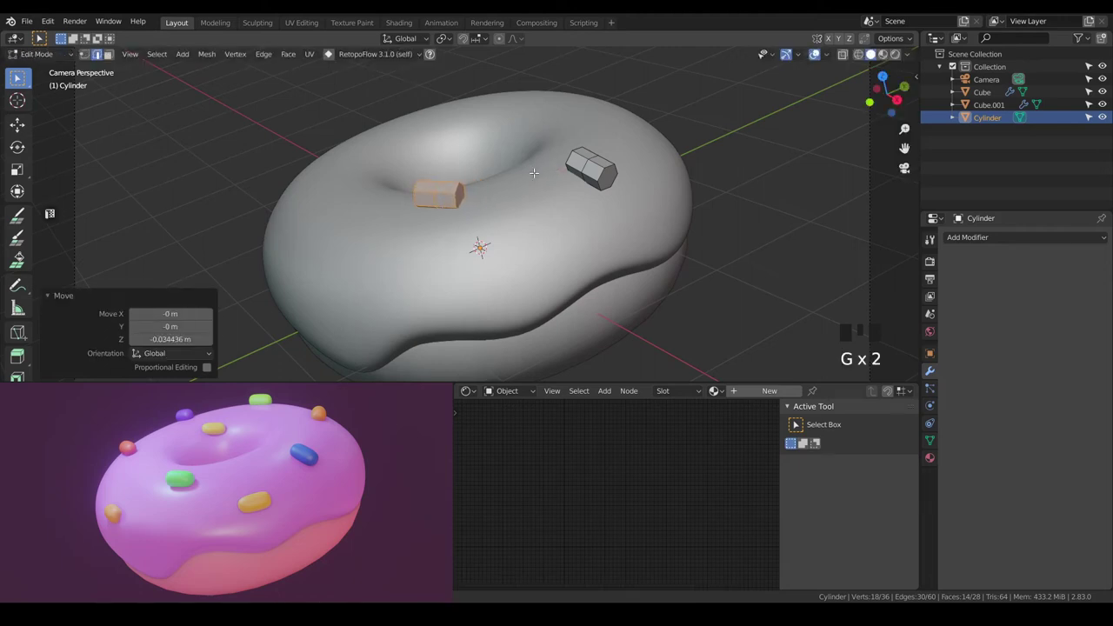
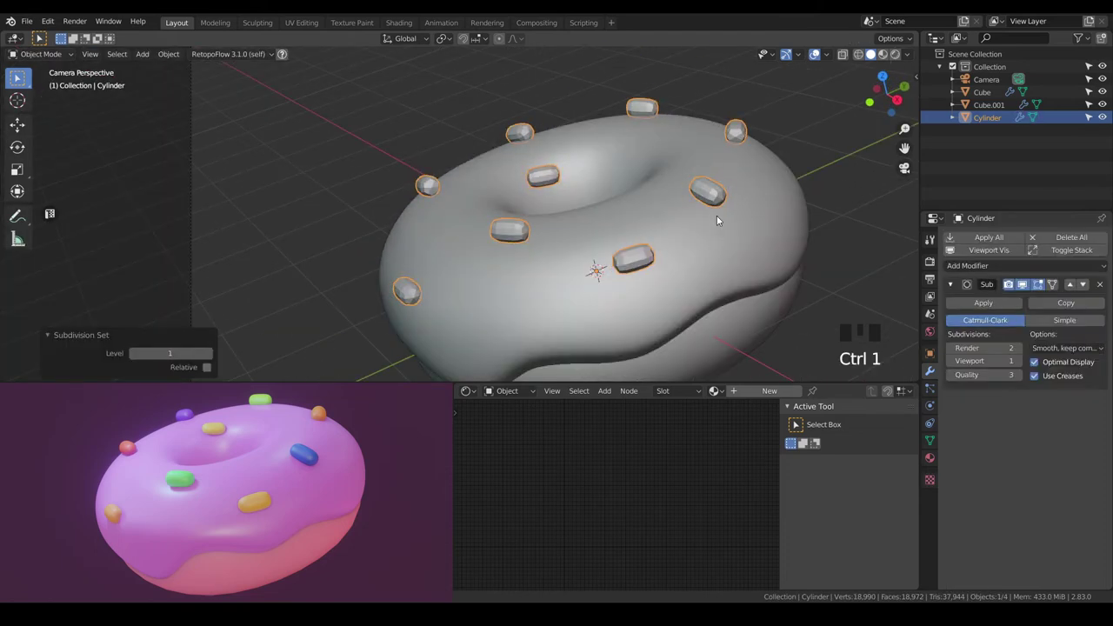
# Puff up all the sprinkle shapes with Alt+S so they look thicker and rounded.
pyautogui.rightClick(712, 200)
pyautogui.scroll(3)
pyautogui.scroll(3)
pyautogui.click(1017, 365)
pyautogui.press('Tab')
pyautogui.press('a')
pyautogui.press('alt+s')
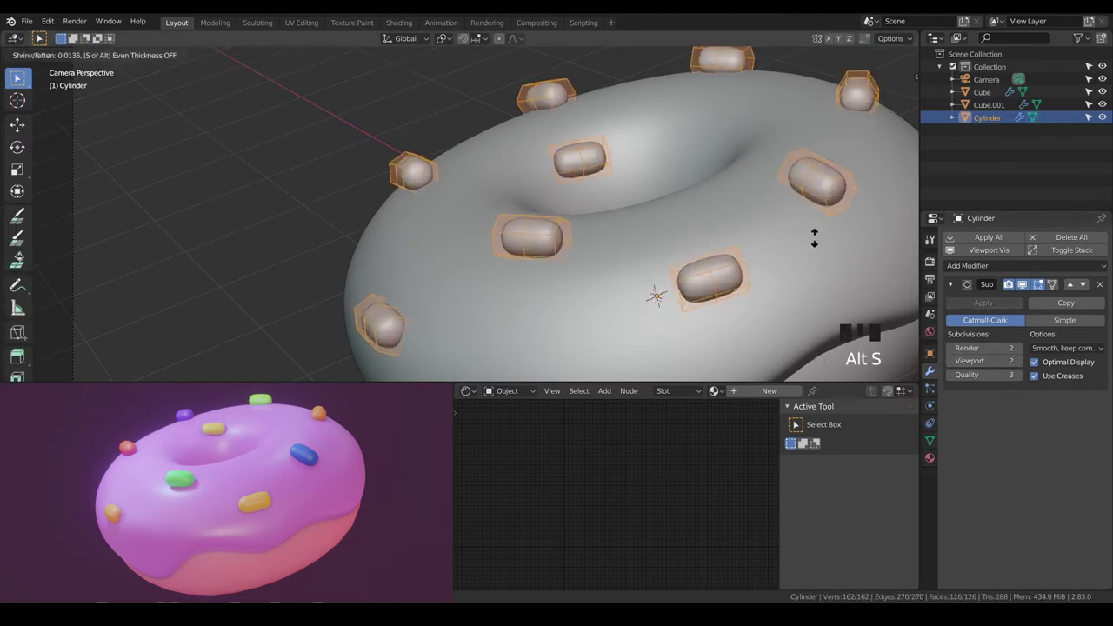
pyautogui.press('a')
pyautogui.press('a')
pyautogui.press('Tab')
# Select the top sprinkle, lower it onto the icing and twist it slightly.
pyautogui.scroll(-3)
pyautogui.moveTo(757, 243); pyautogui.dragTo(683, 244)
pyautogui.scroll(-3)
pyautogui.press('a')
pyautogui.press('a')
pyautogui.scroll(3)
pyautogui.moveTo(693, 222); pyautogui.dragTo(624, 273)
pyautogui.scroll(3)
pyautogui.click(1056, 286)
pyautogui.press('Tab')
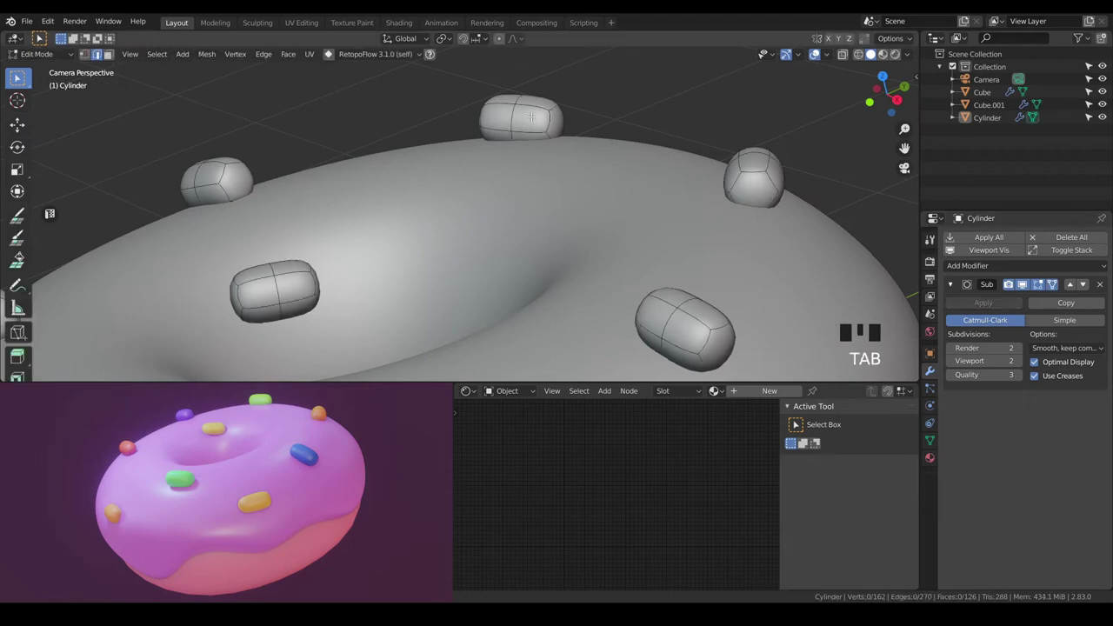
pyautogui.press('l')
pyautogui.press('g')
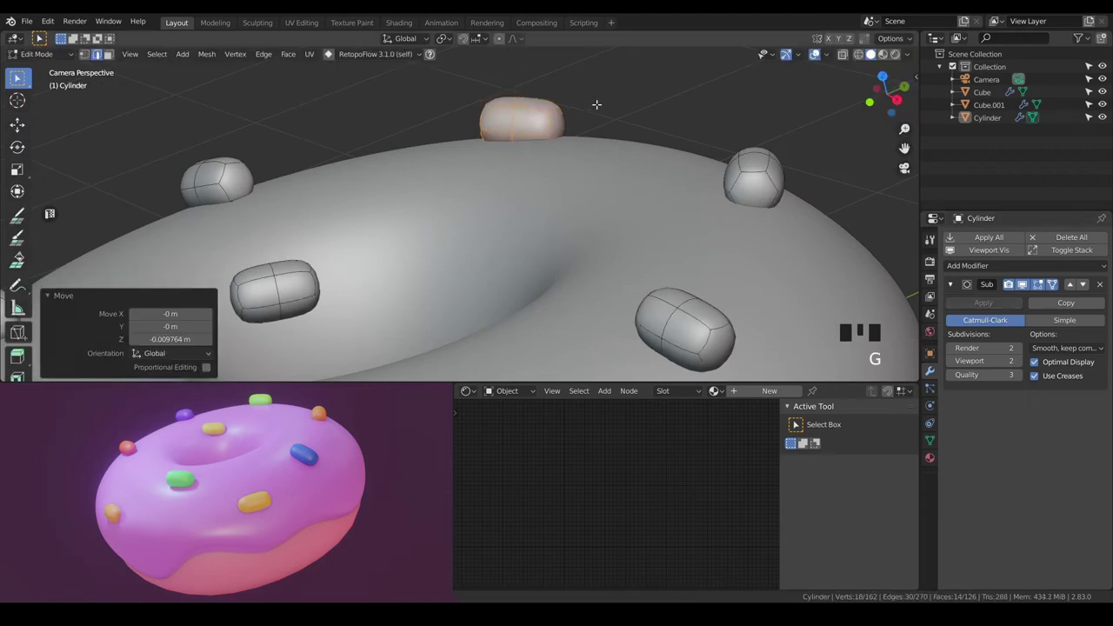
pyautogui.press('r')
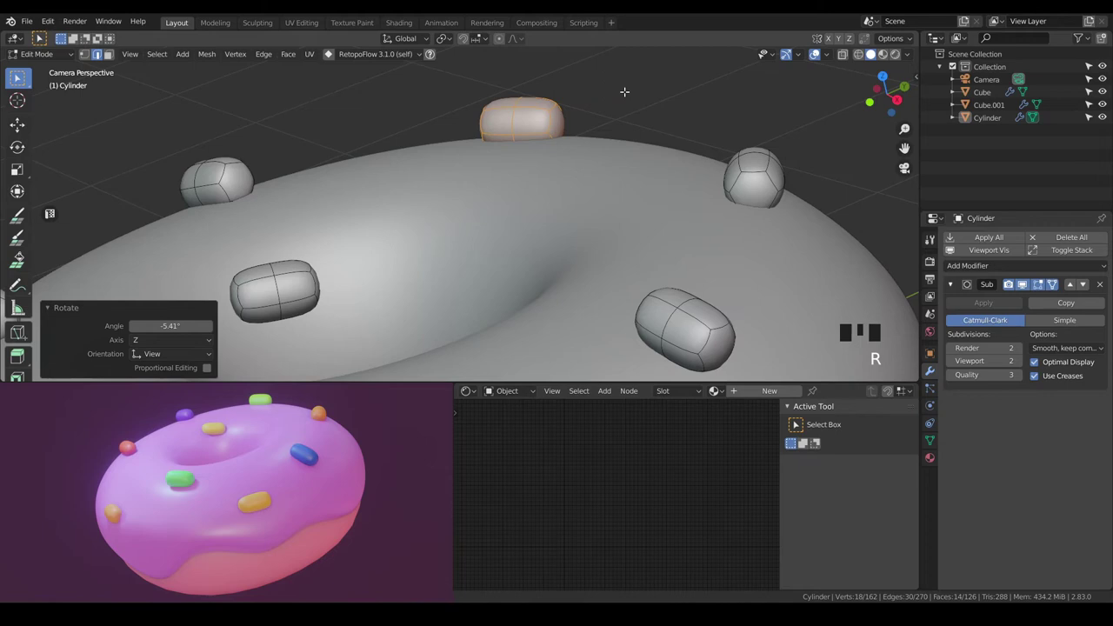
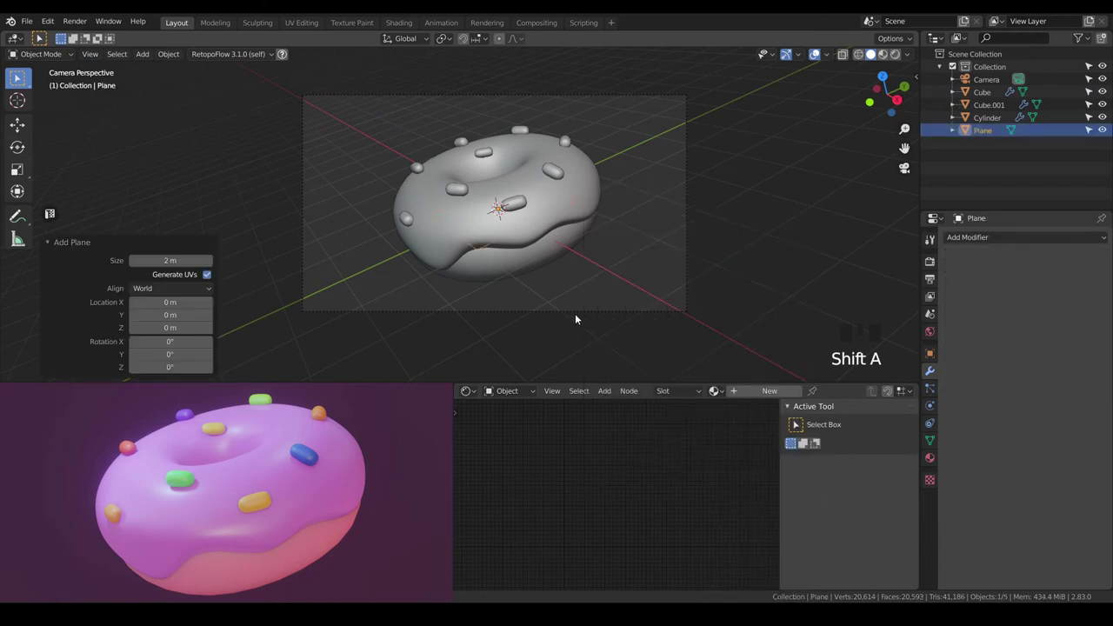
# Enlarge the new plane and shift it away from the donut in top view.
pyautogui.moveTo(183, 288); pyautogui.dragTo(568, 236)
pyautogui.press('s')
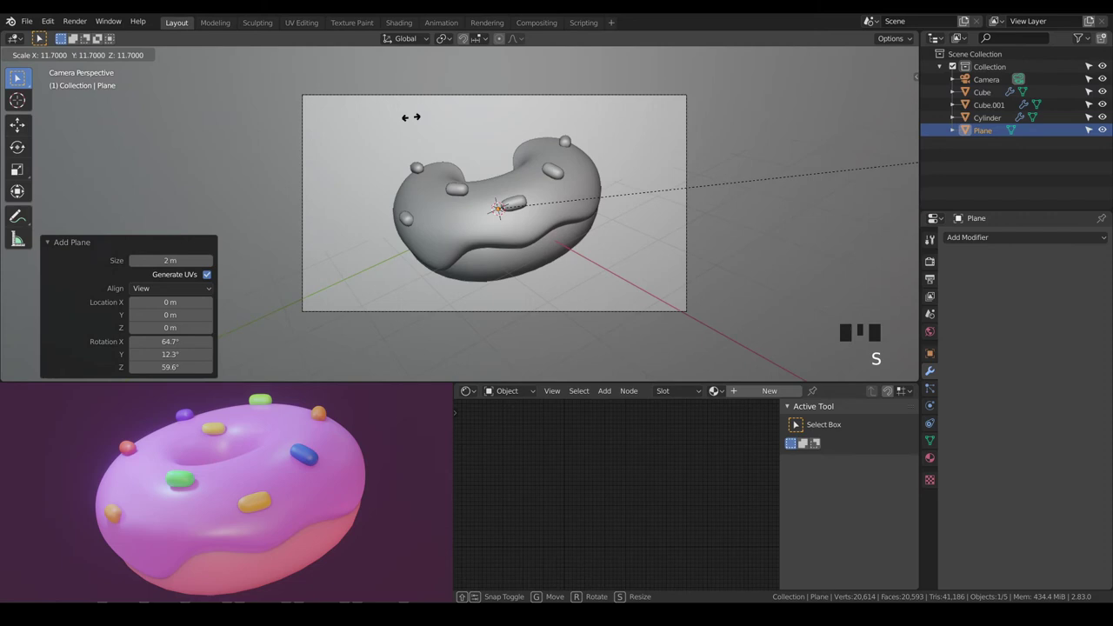
pyautogui.scroll(-3)
pyautogui.press('KP_7')
pyautogui.scroll(-3)
pyautogui.press('g')
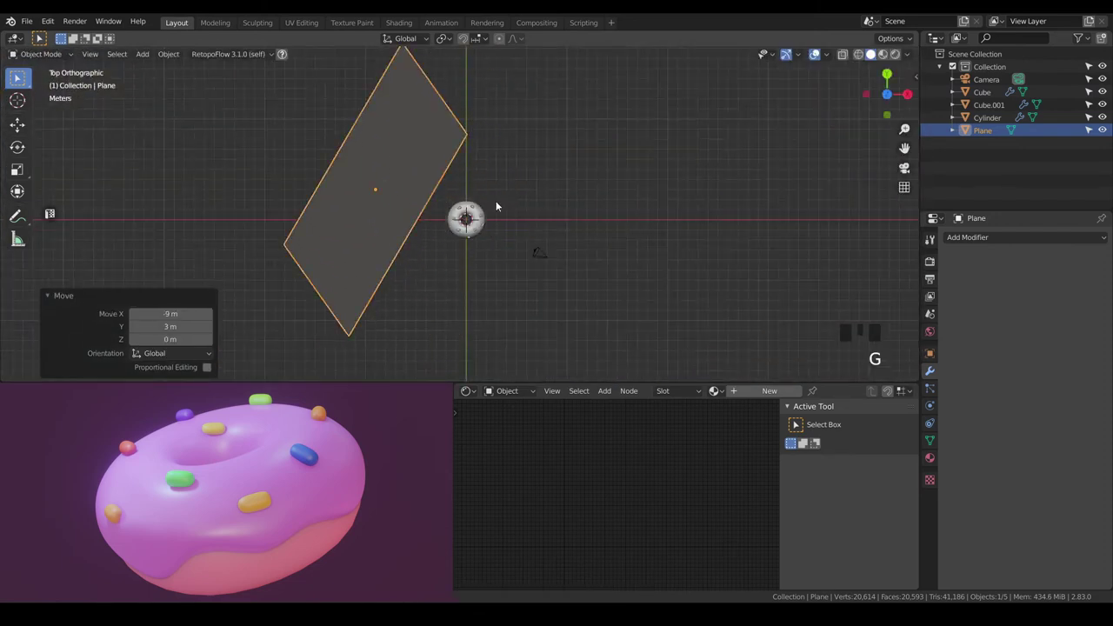
# From the camera view, move the plane behind the donut to fill the frame and slightly enlarge the icing.
pyautogui.press('KP_0')
pyautogui.press('g')
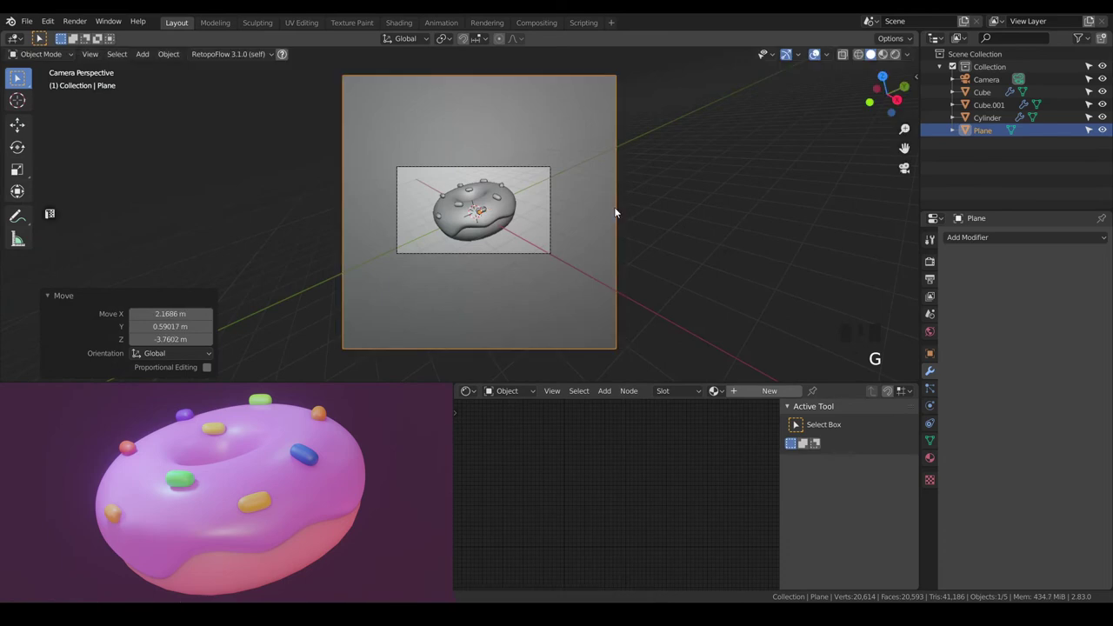
pyautogui.scroll(3)
pyautogui.press('g')
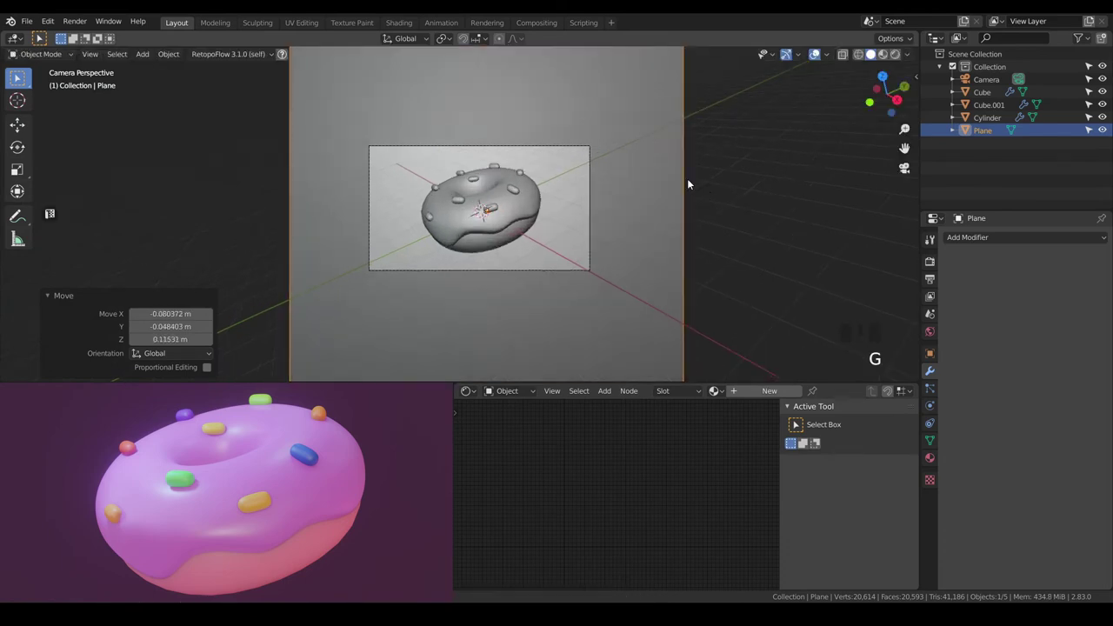
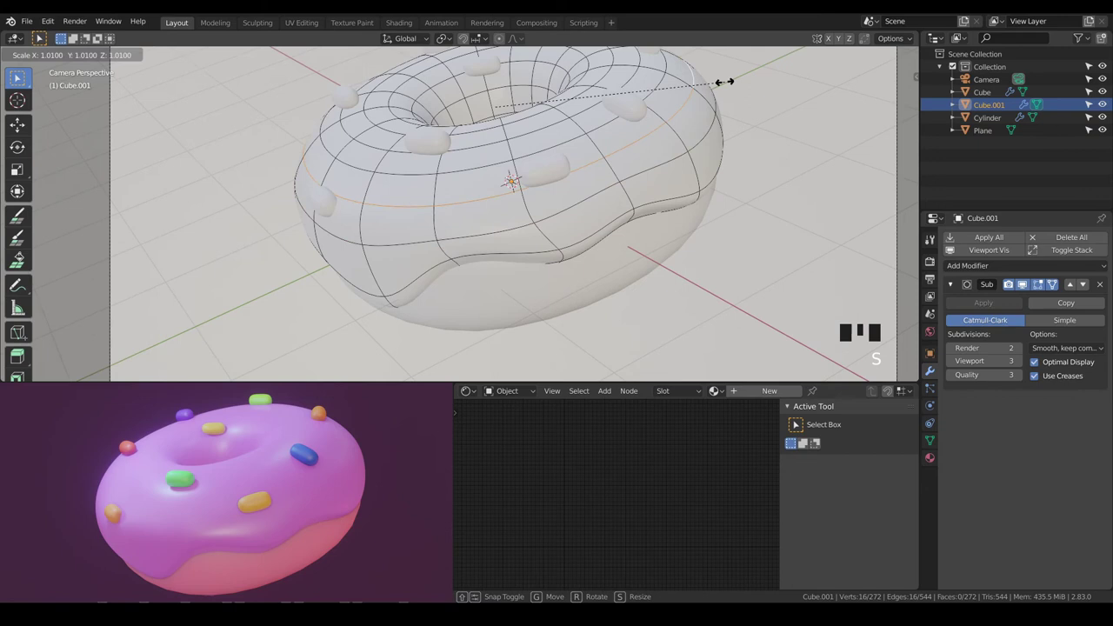
pyautogui.press('a')
pyautogui.press('a')
pyautogui.press('Tab')
# Preview materials, select the backdrop plane and give it a dark purple, fully rough base colour.
pyautogui.press('a')
pyautogui.press('a')
pyautogui.scroll(-3)
pyautogui.click(698, 188)
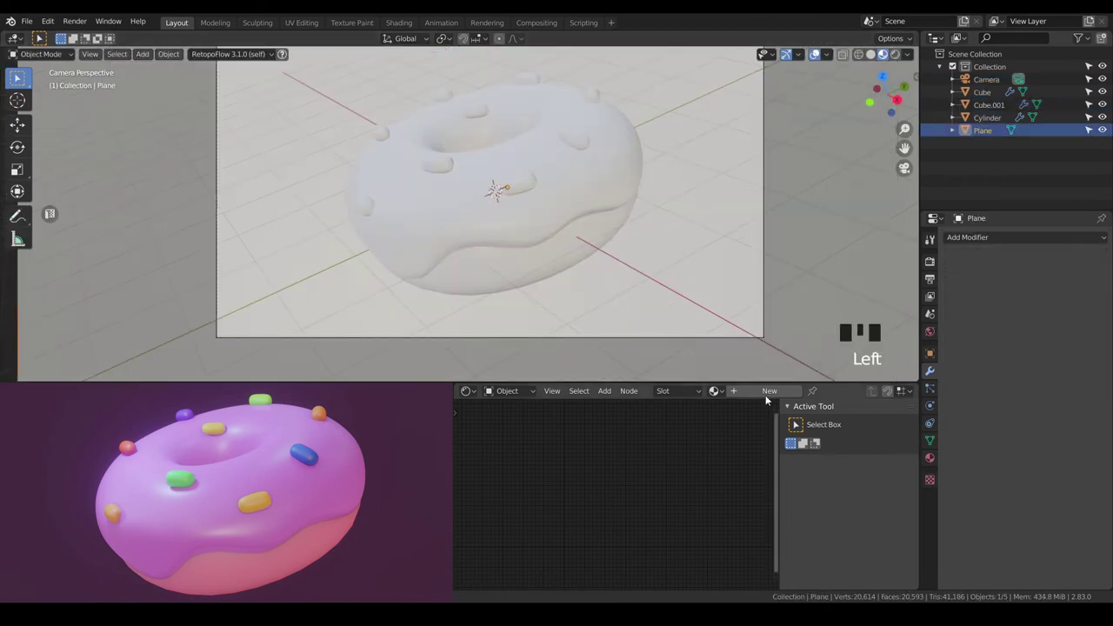
pyautogui.moveTo(768, 390); pyautogui.dragTo(675, 469)
pyautogui.scroll(3)
pyautogui.click(577, 537)
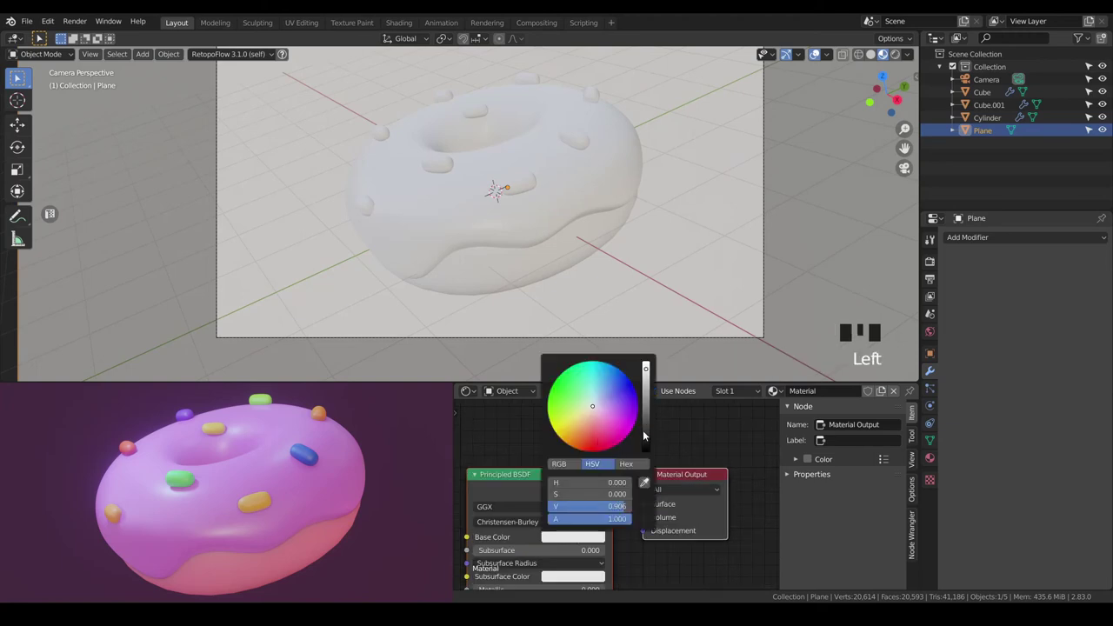
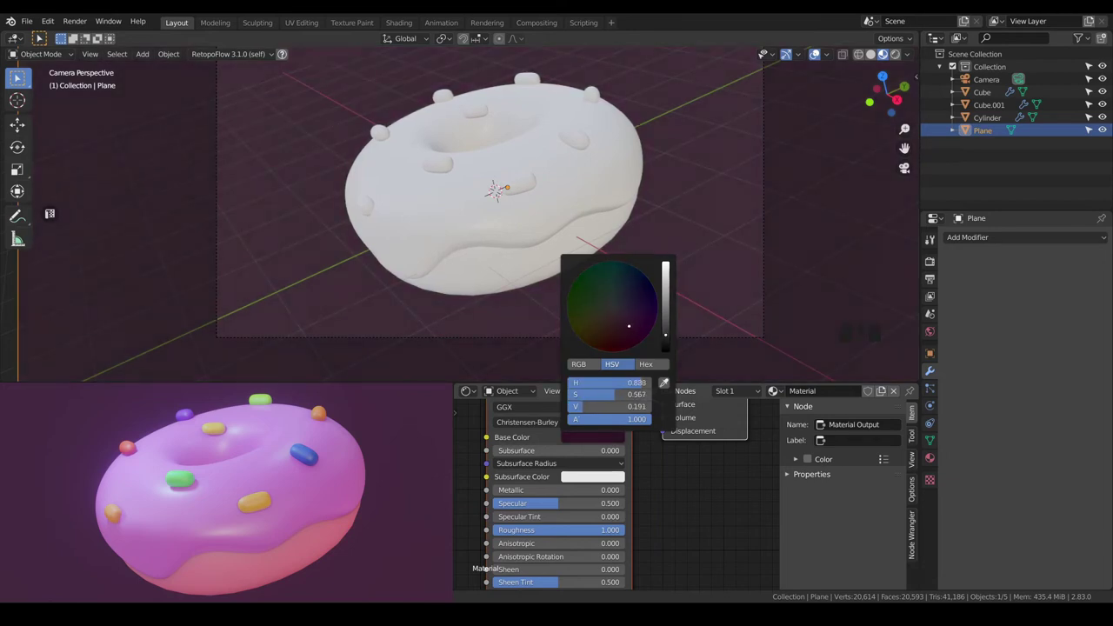
pyautogui.scroll(-3)
# Select the icing (Cube.001) and set its Base Color to pink.
pyautogui.press('a')
pyautogui.press('a')
pyautogui.scroll(3)
pyautogui.click(486, 220)
pyautogui.moveTo(758, 391); pyautogui.dragTo(625, 477)
pyautogui.scroll(3)
pyautogui.click(593, 437)
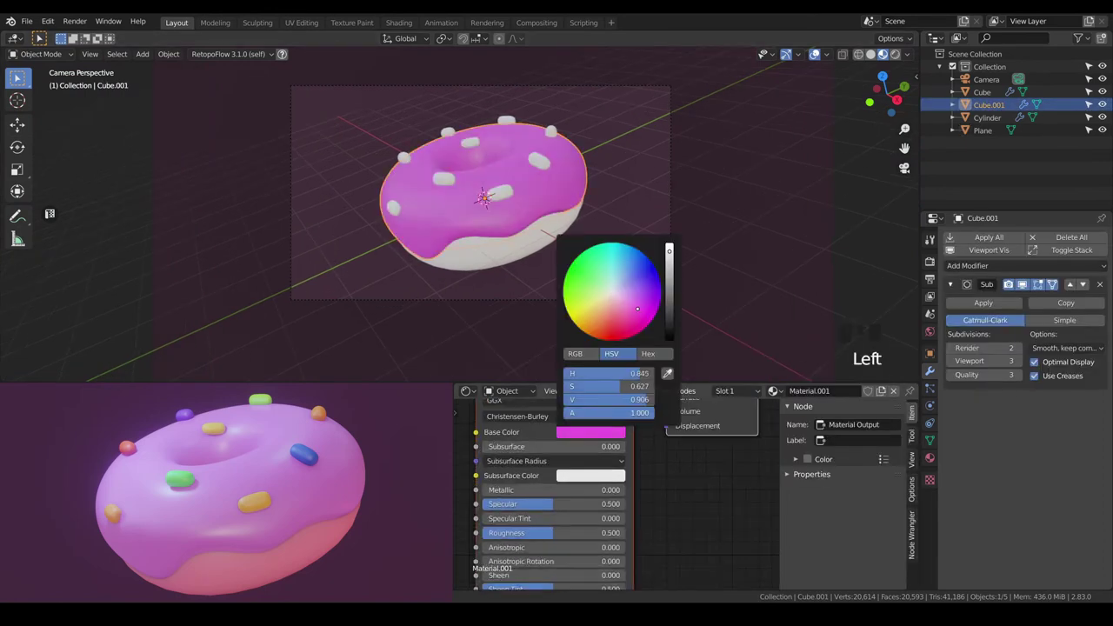
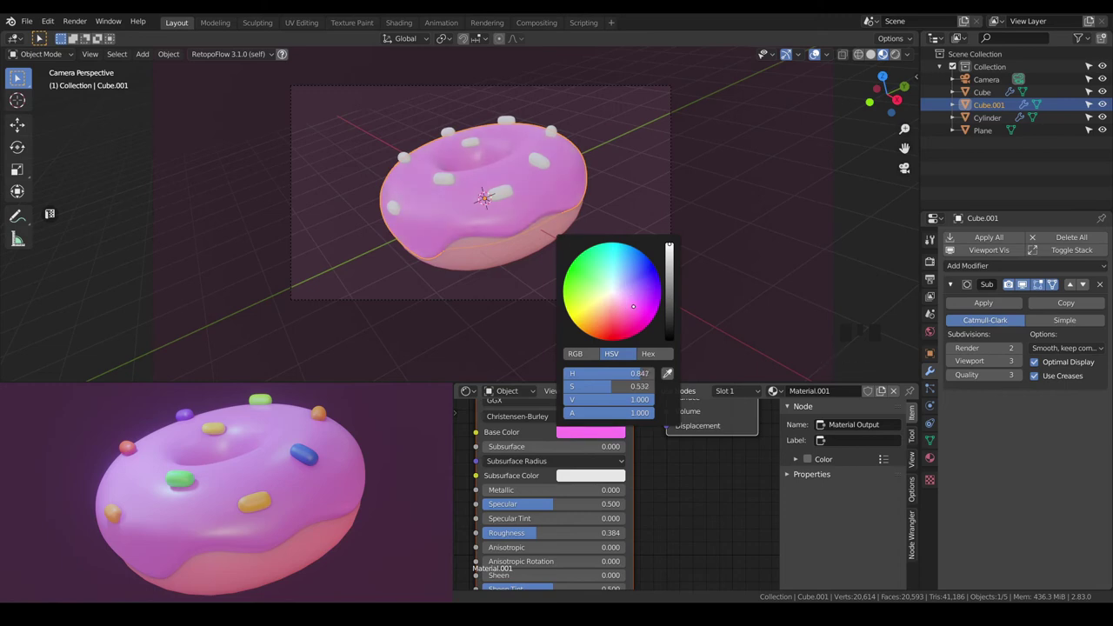
# Give the sprinkles a vivid magenta material, then move to the Render Properties.
pyautogui.click(503, 194)
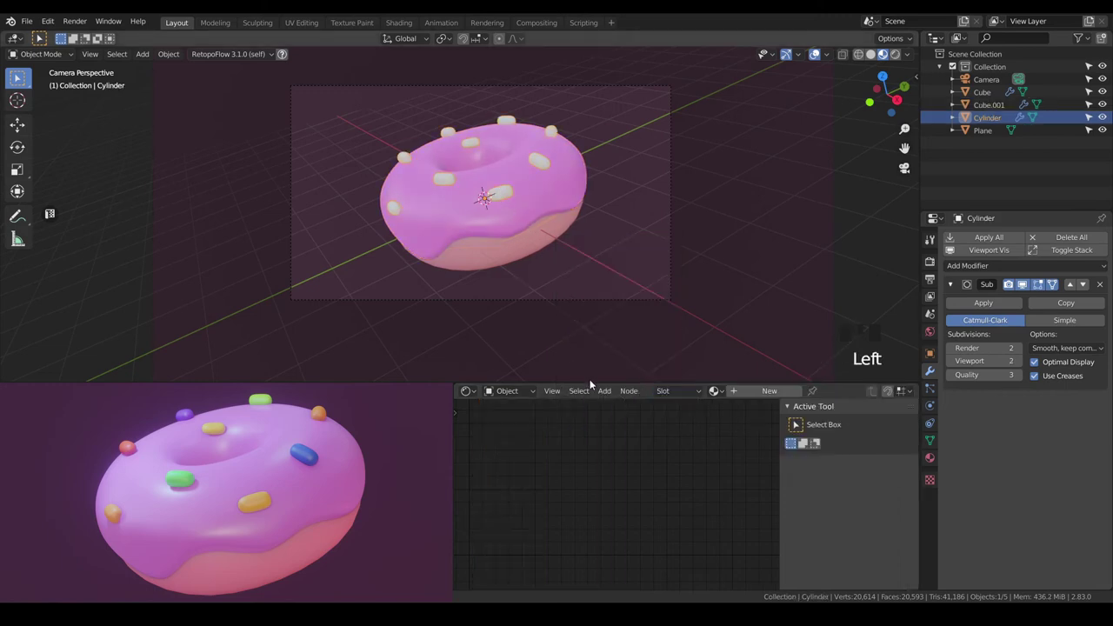
pyautogui.moveTo(744, 397); pyautogui.dragTo(596, 437)
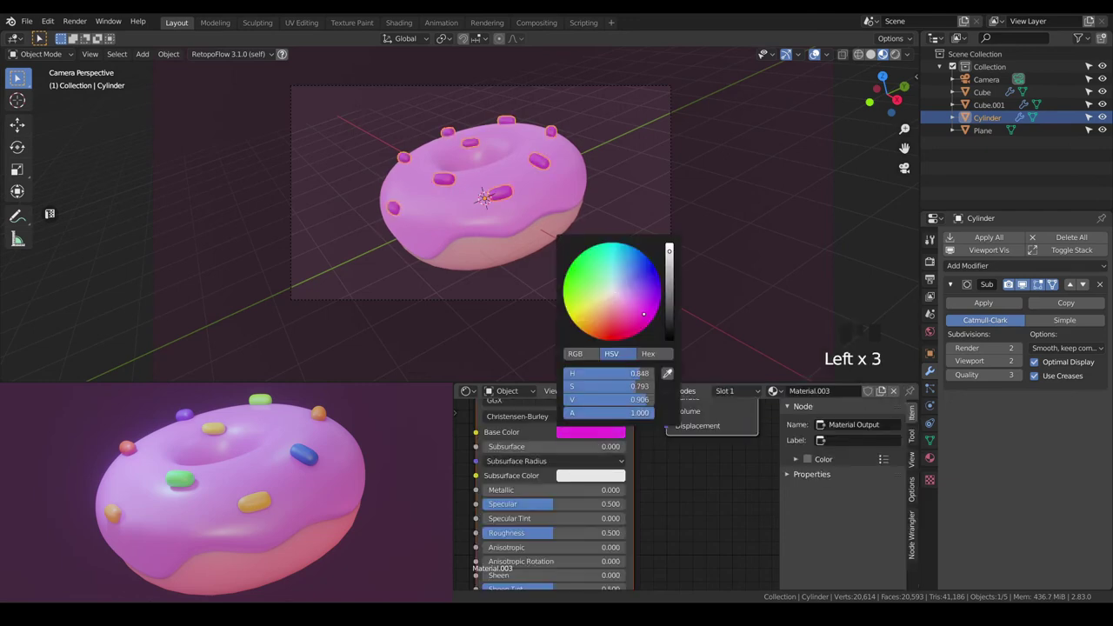
pyautogui.press('a')
pyautogui.press('a')
pyautogui.scroll(-3)
pyautogui.moveTo(399, 217); pyautogui.dragTo(410, 224)
pyautogui.scroll(3)
pyautogui.click(929, 264)
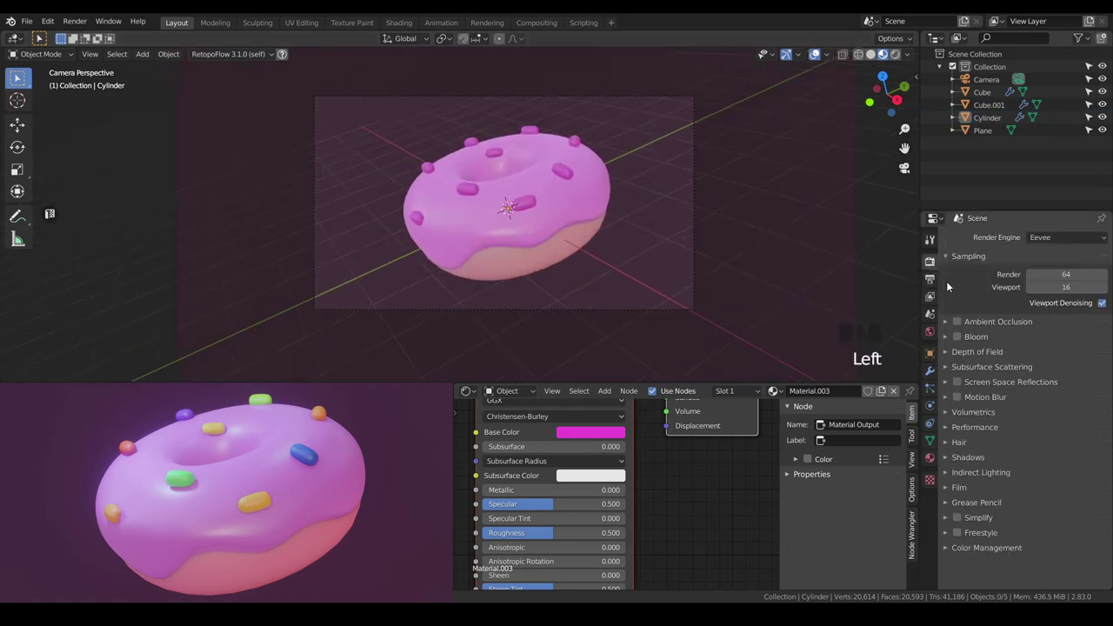
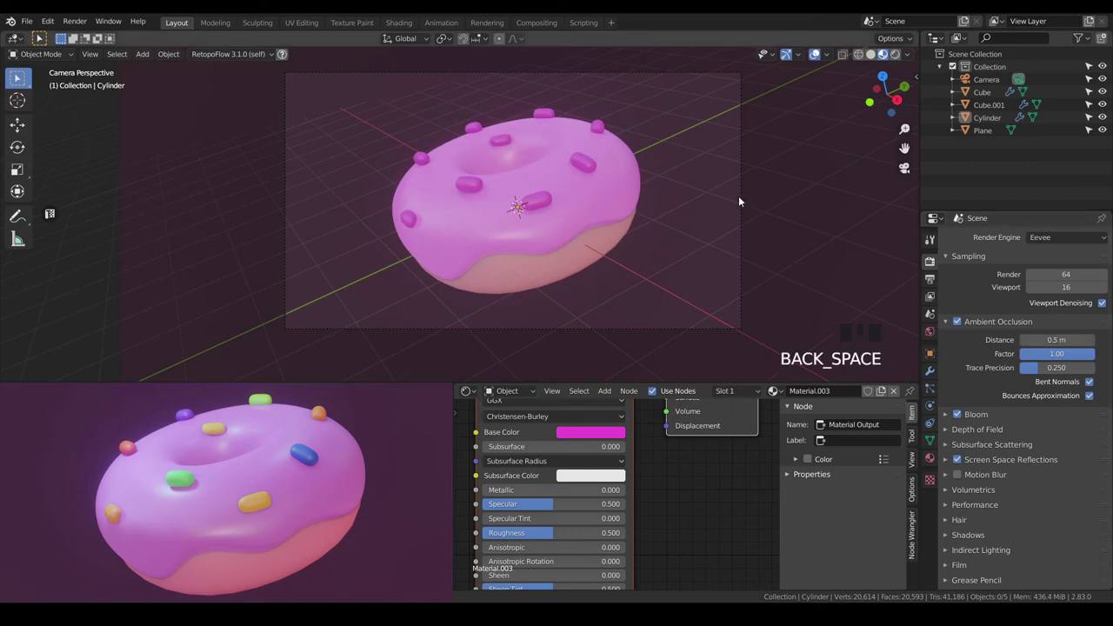
# Enable Bloom and Screen Space Reflections in Eevee Render Properties, then select the backdrop plane.
pyautogui.moveTo(691, 214); pyautogui.dragTo(728, 219)
pyautogui.click(728, 219)
pyautogui.scroll(-3)
pyautogui.click(614, 437)
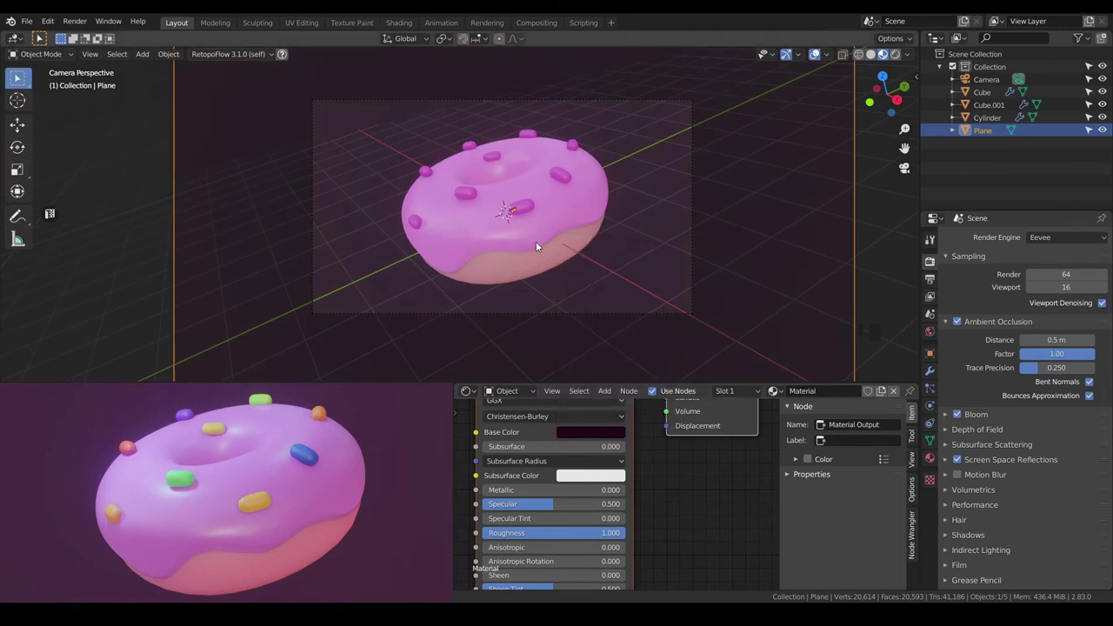
# Hide overlays, fly the view through the scene and switch to rendered viewport shading.
pyautogui.click(816, 54)
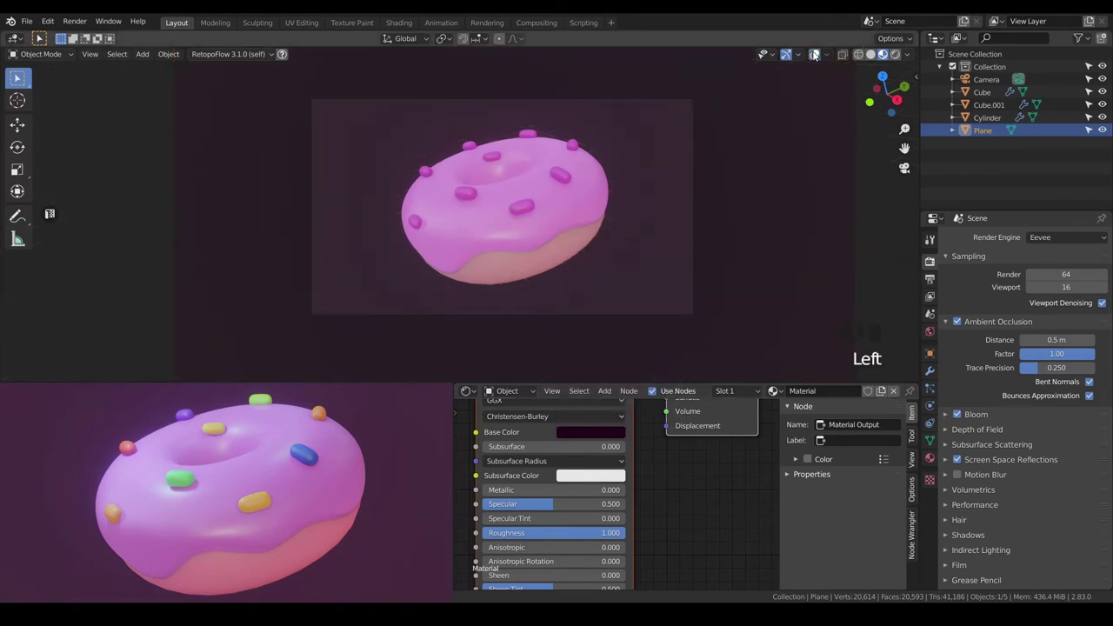
pyautogui.press('`')
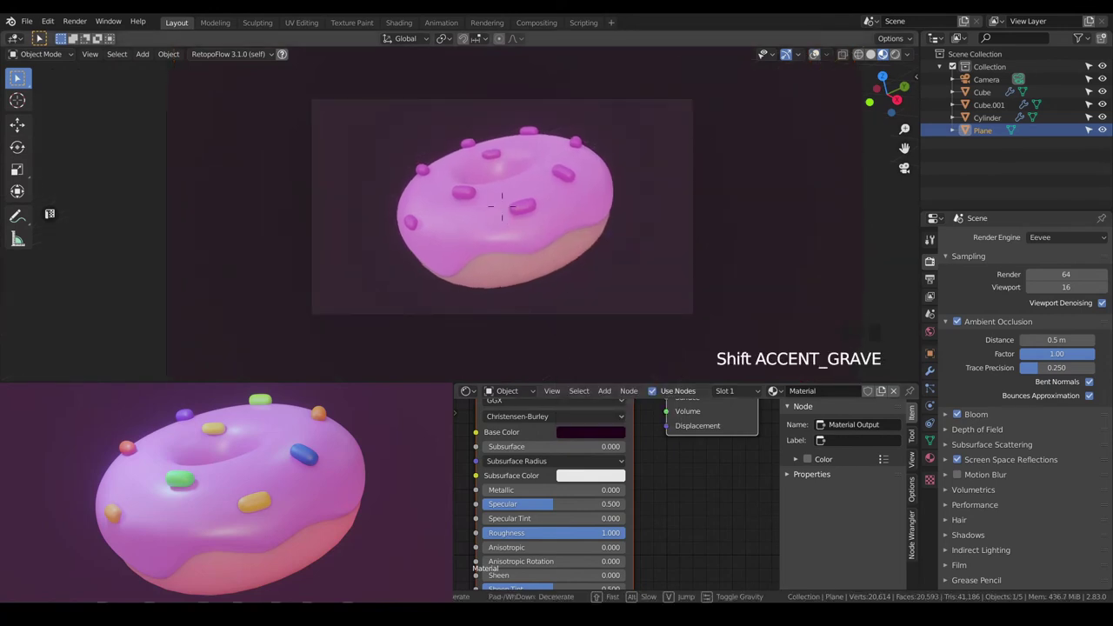
pyautogui.press('a')
pyautogui.press('a')
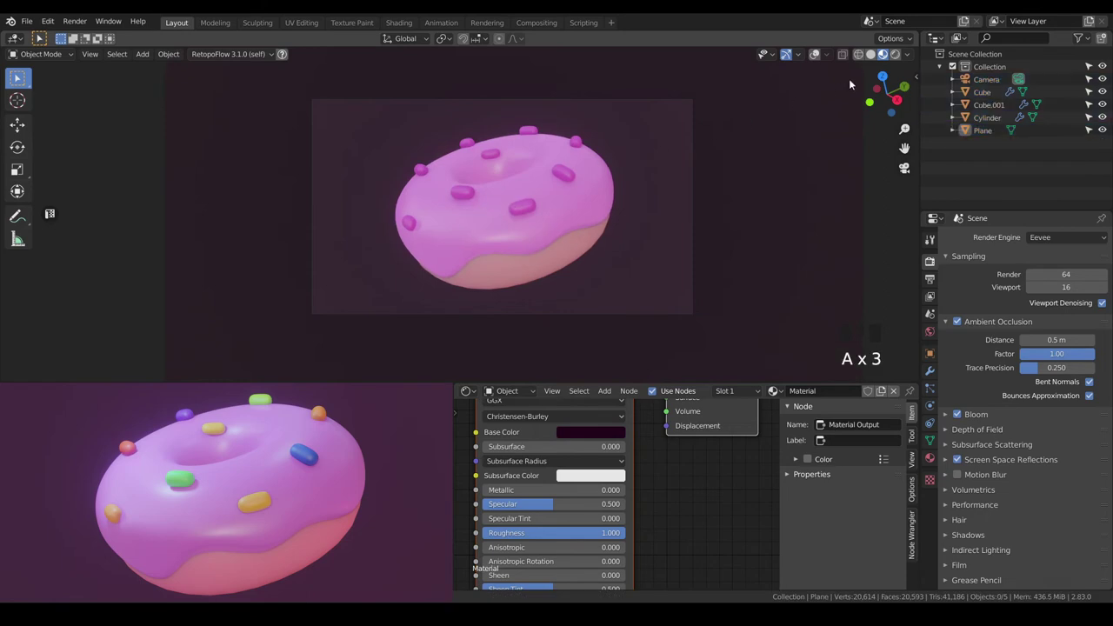
pyautogui.click(893, 55)
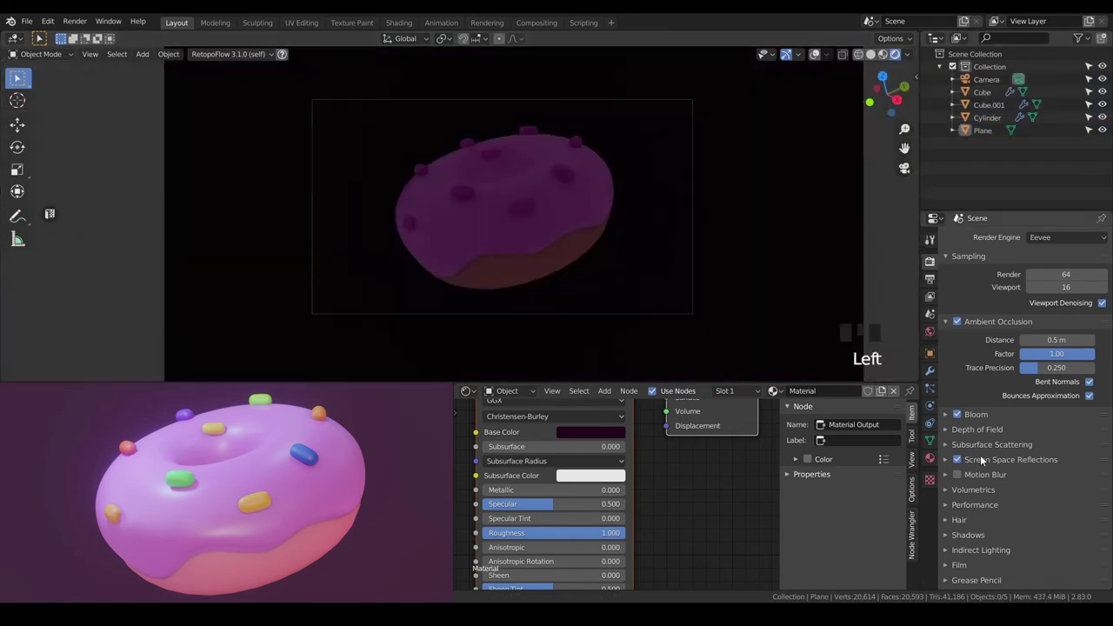
# Set forest.exr as the world environment texture and add a point light to the scene.
pyautogui.click(932, 339)
pyautogui.click(961, 385)
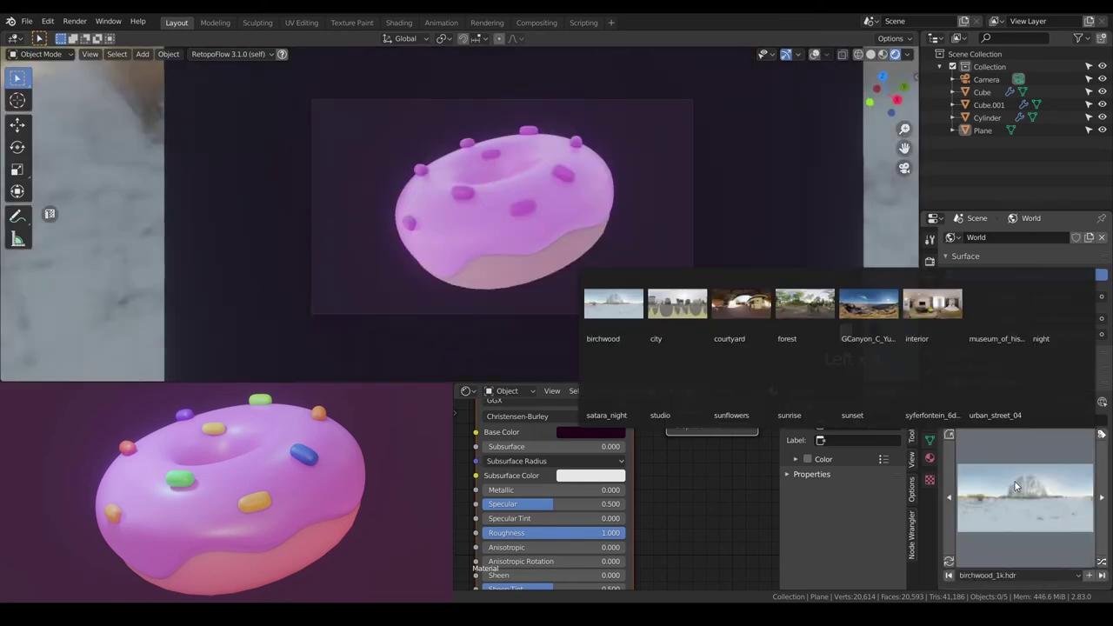
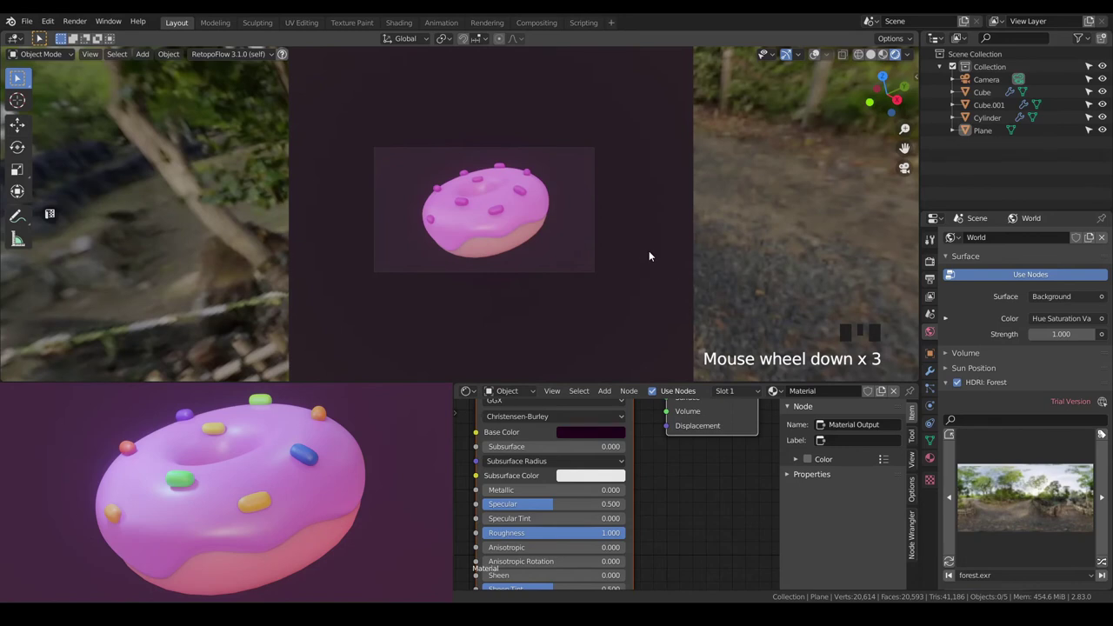
pyautogui.press('a')
pyautogui.press('a')
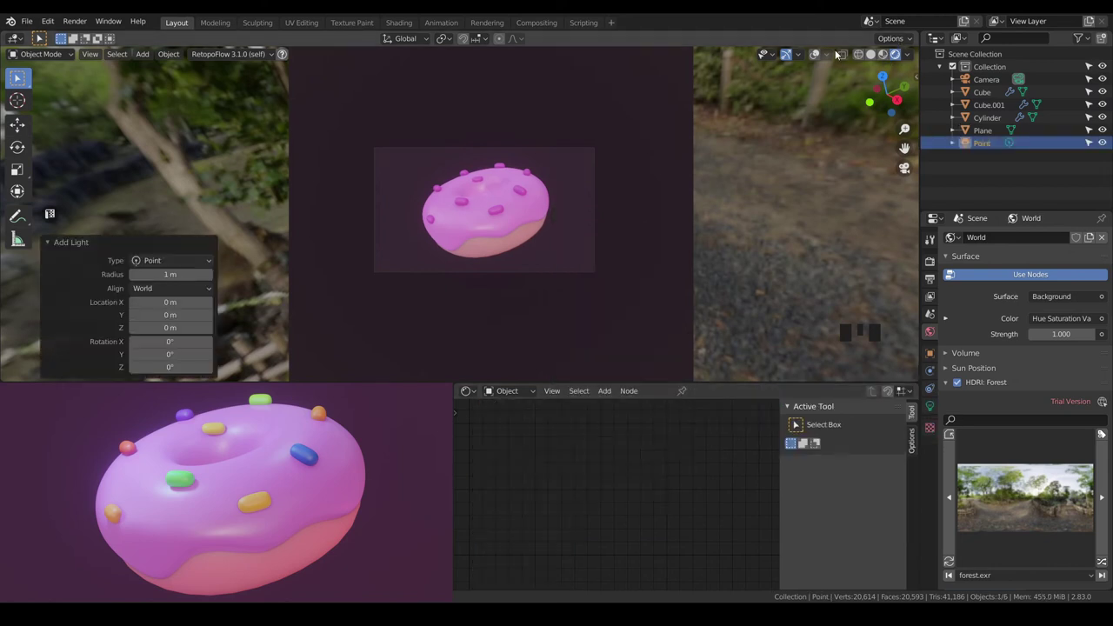
# Raise the new point light above the donut and set its colour to blue.
pyautogui.click(813, 57)
pyautogui.scroll(3)
pyautogui.press('g')
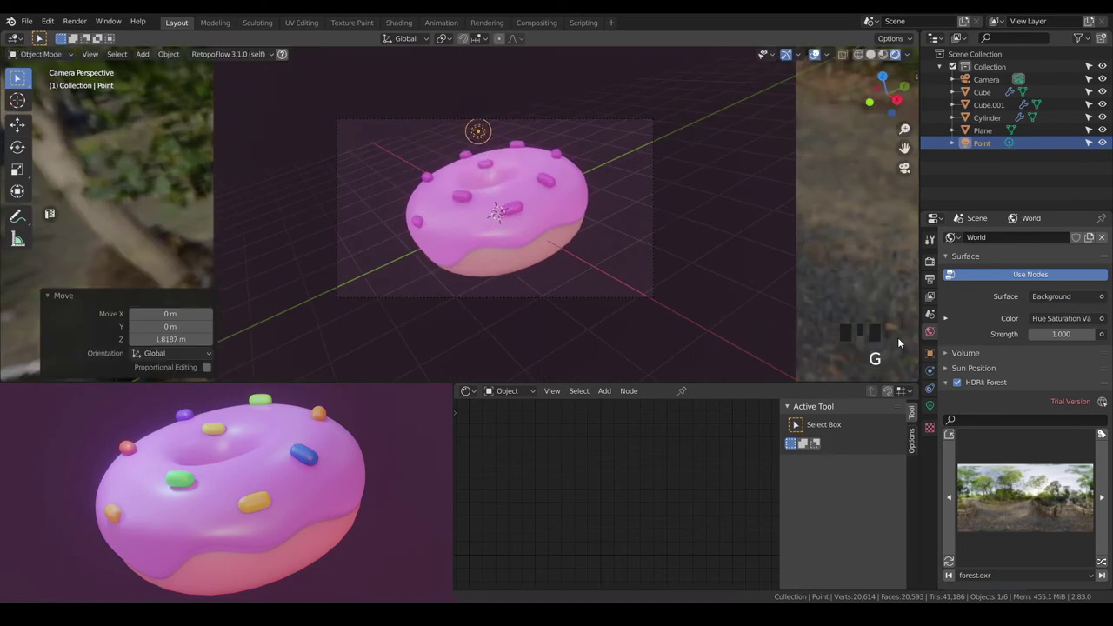
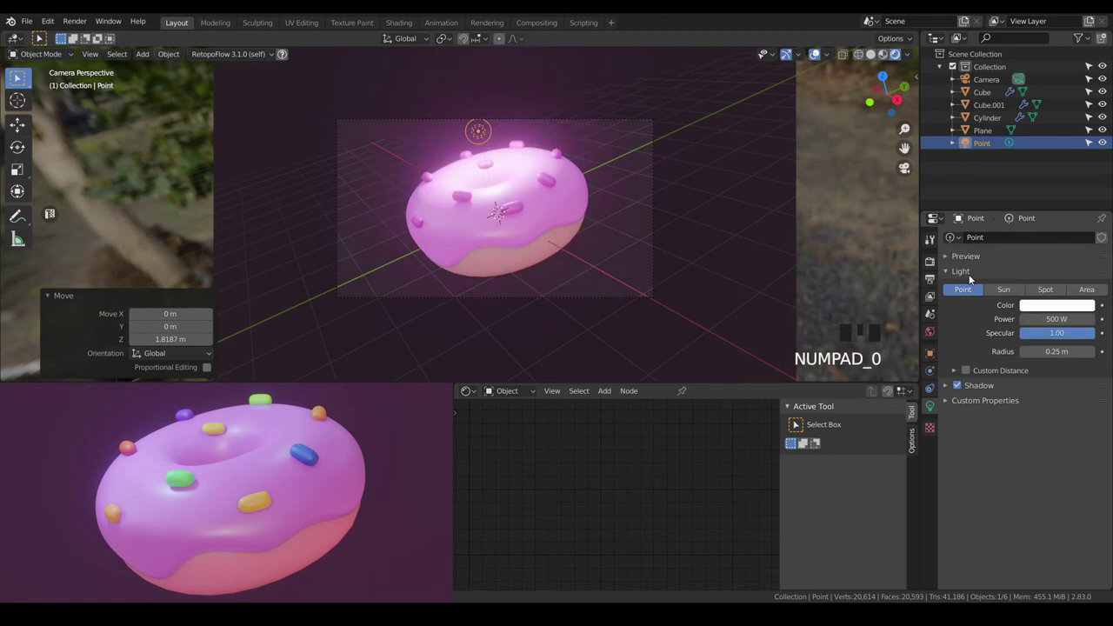
pyautogui.press('g')
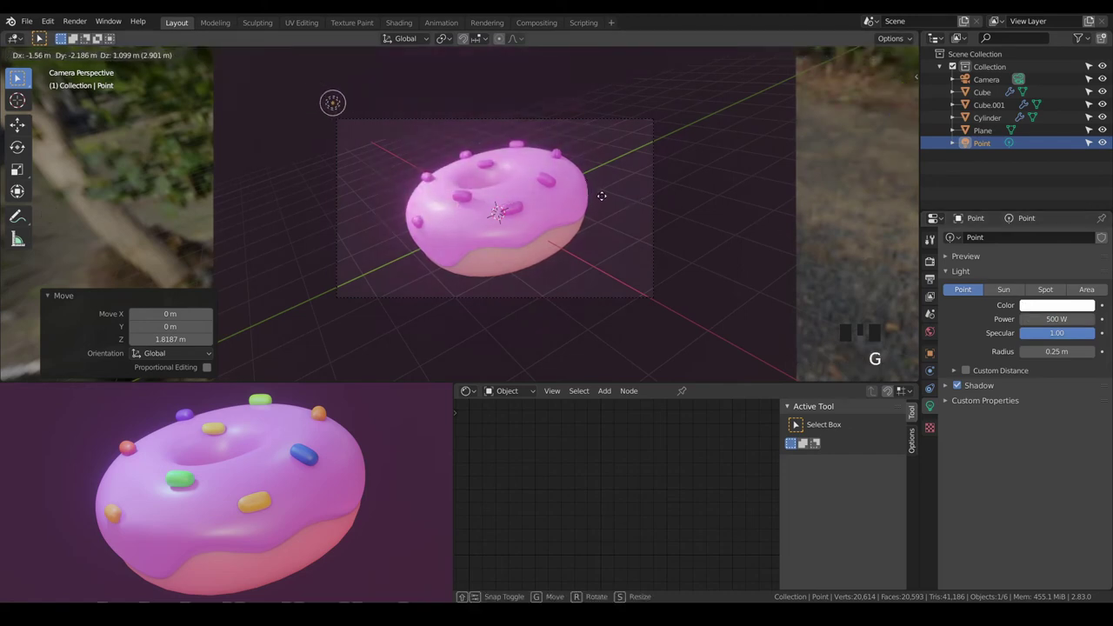
pyautogui.click(1061, 313)
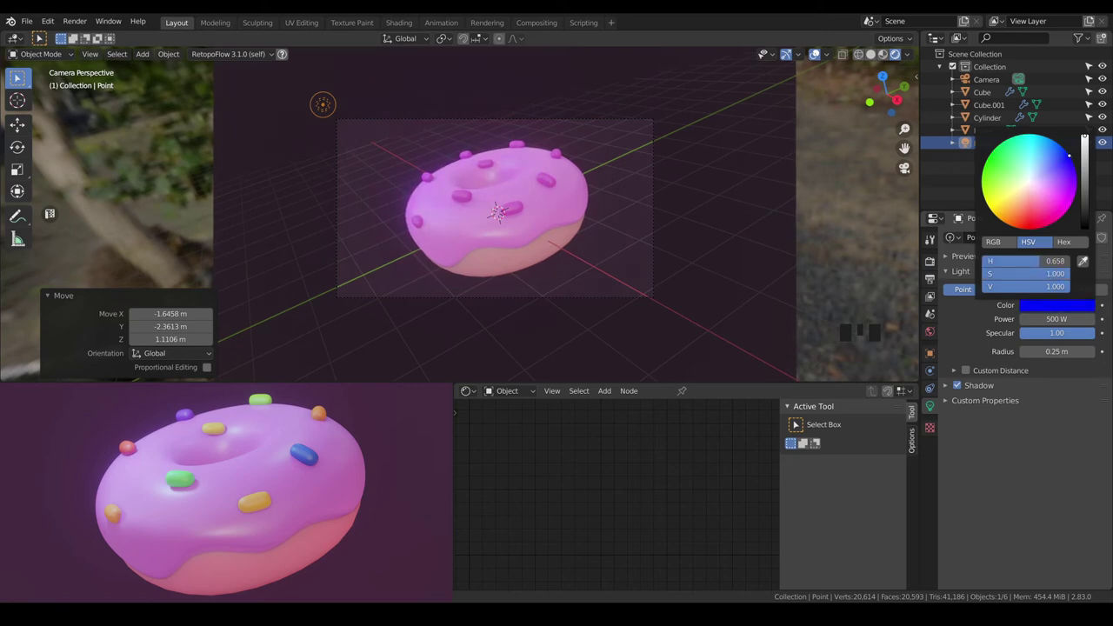
# Move the blue light up and to the left of the donut and duplicate it.
pyautogui.press('g')
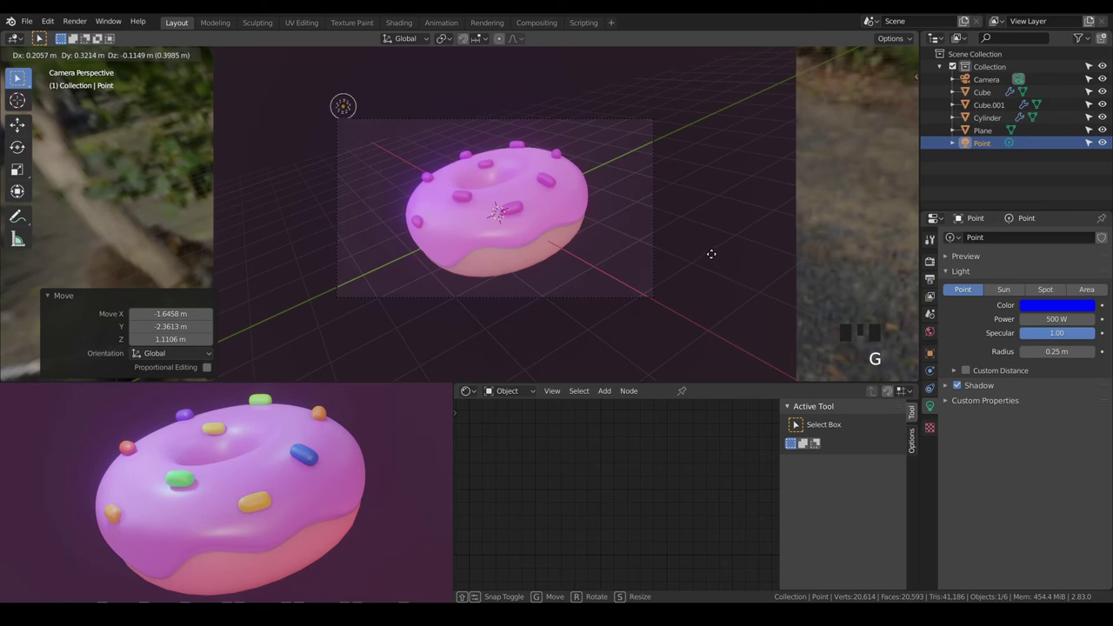
pyautogui.press('shift+d')
pyautogui.press('g')
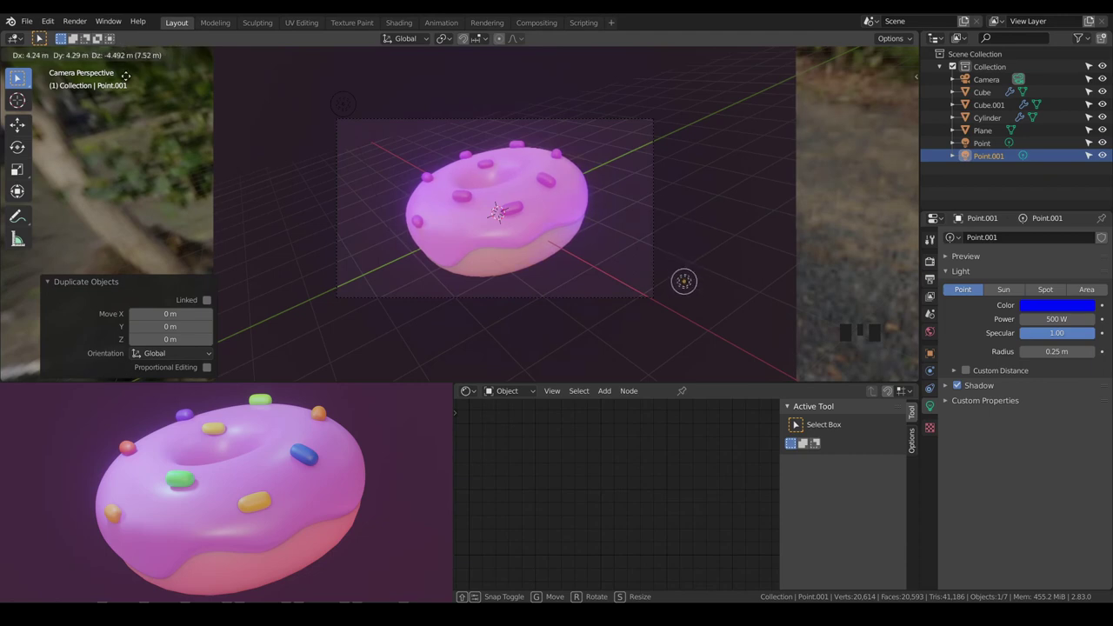
# Make the duplicated light red at 50 W and position it low on the donut's right.
pyautogui.click(1080, 311)
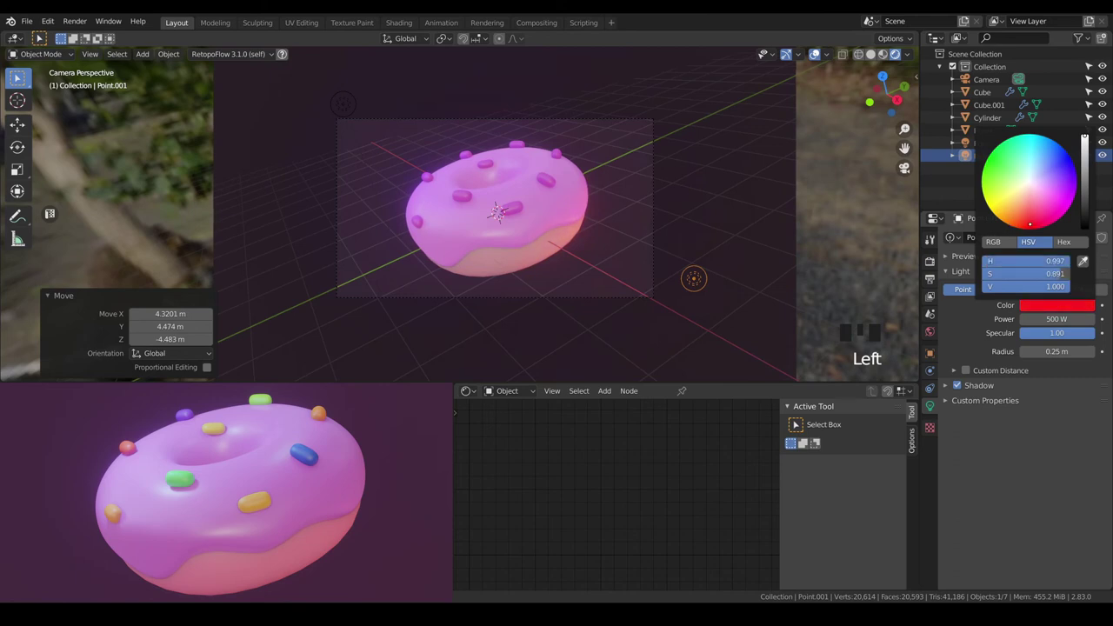
pyautogui.press('g')
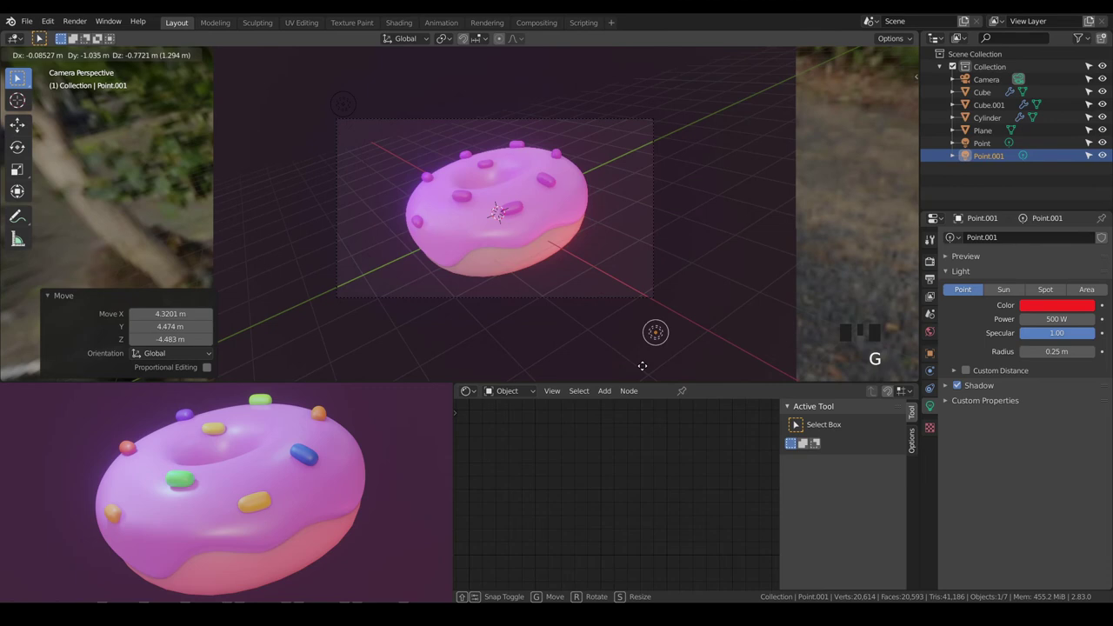
pyautogui.press('g')
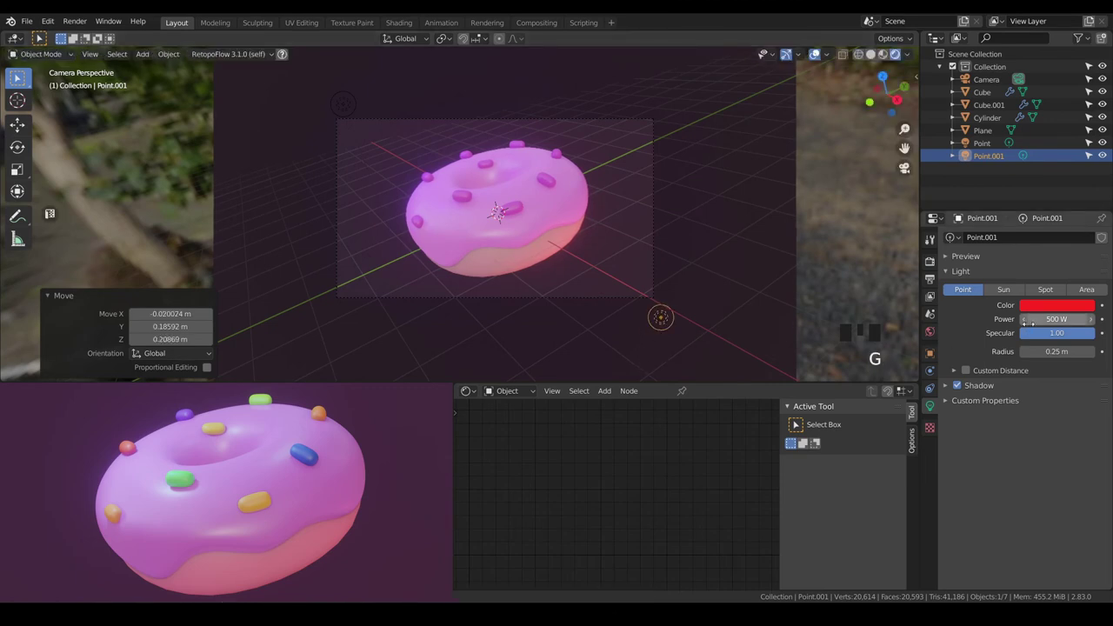
pyautogui.press('g')
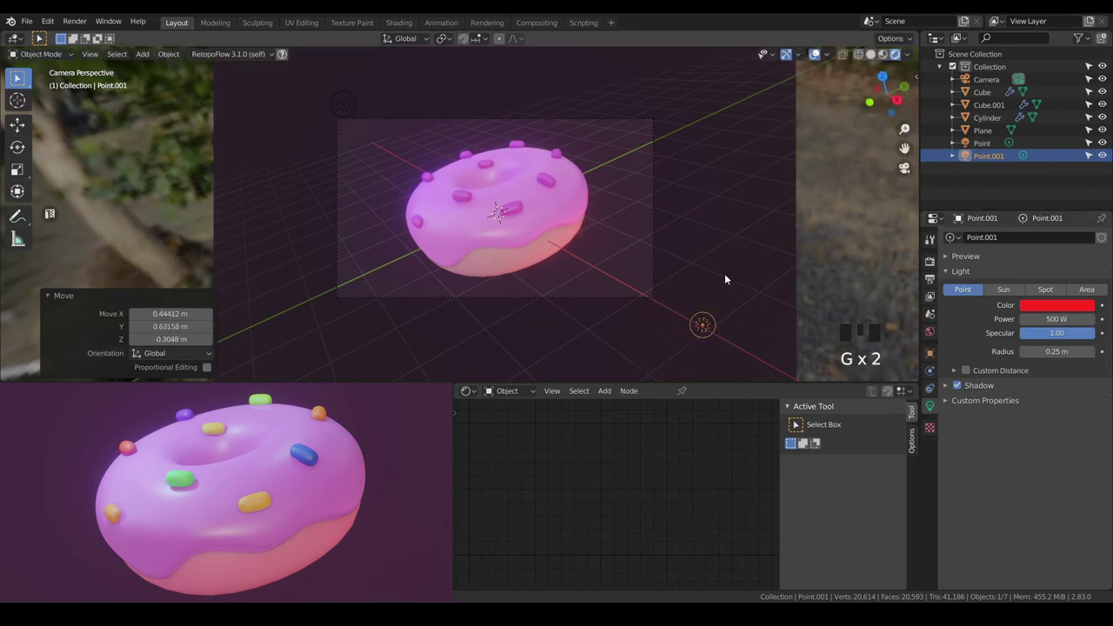
pyautogui.press('g')
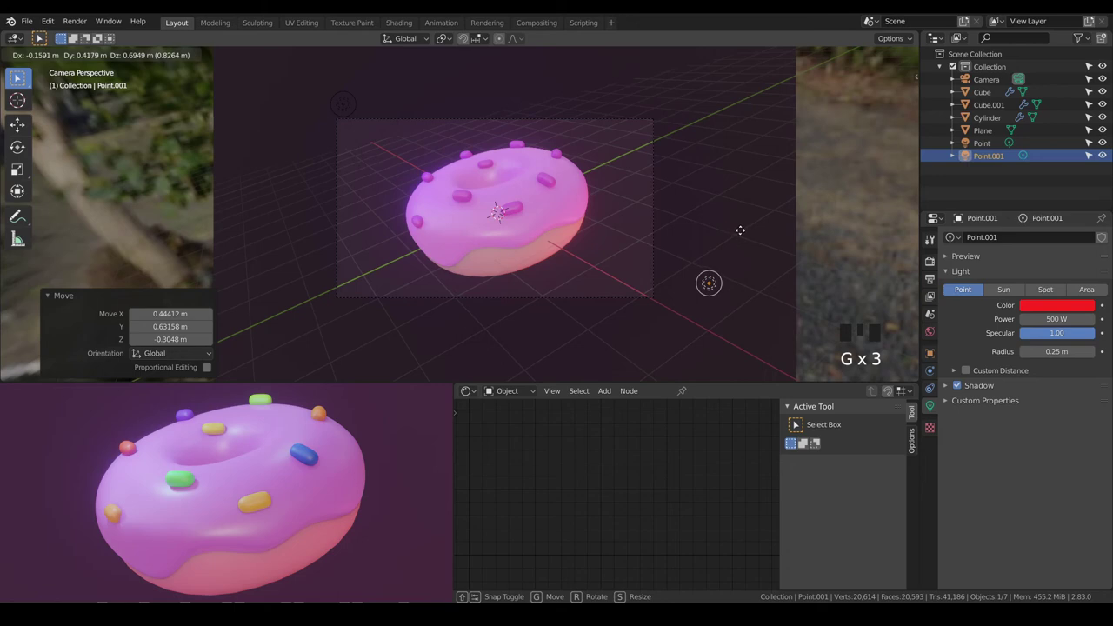
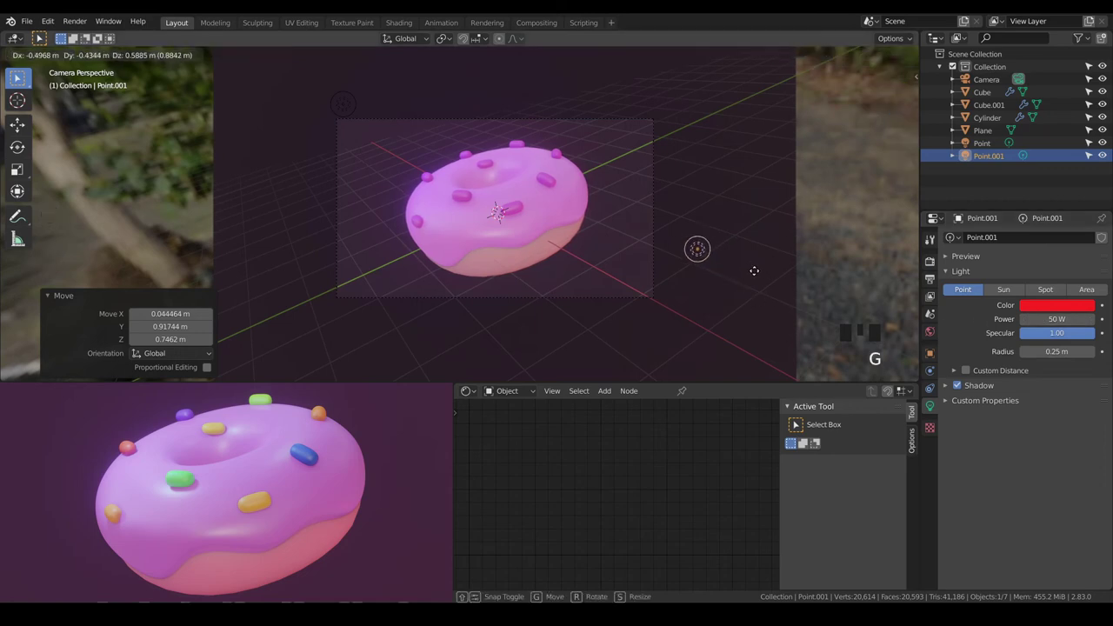
pyautogui.scroll(-3)
# Duplicate the red light, tint the copy cyan, place it above the donut and hide overlays to preview.
pyautogui.press('shift+d')
pyautogui.press('g')
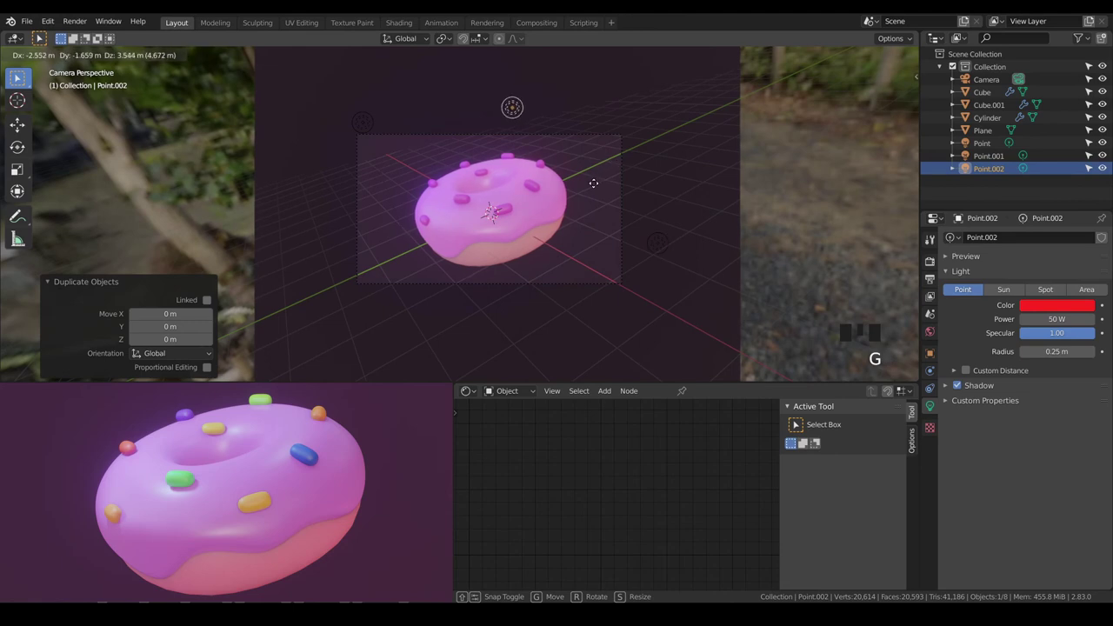
pyautogui.click(1038, 308)
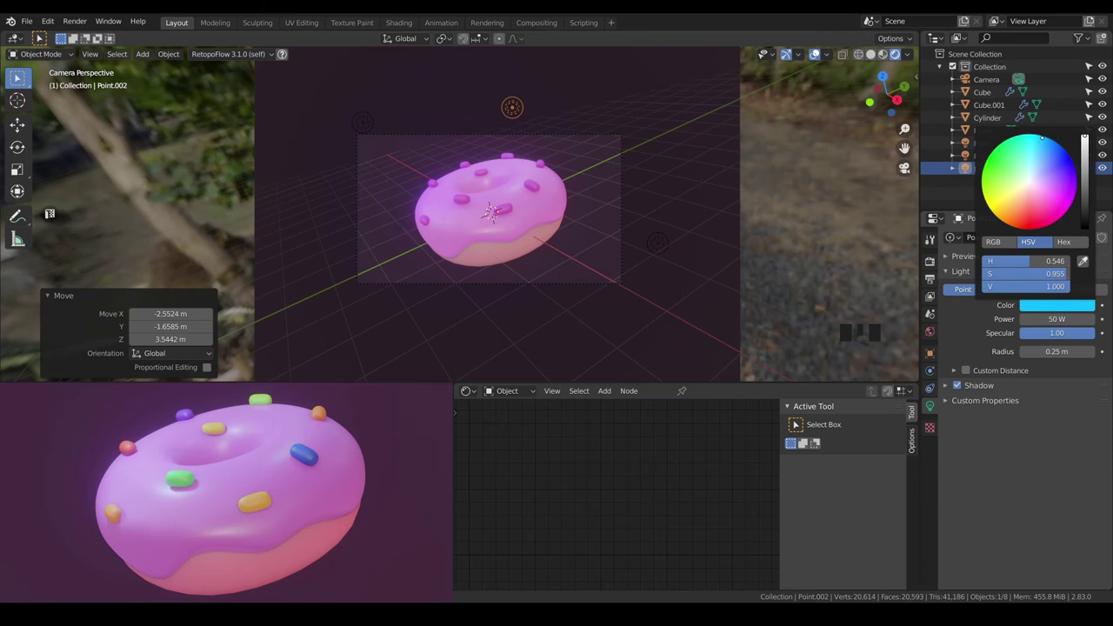
pyautogui.press('g')
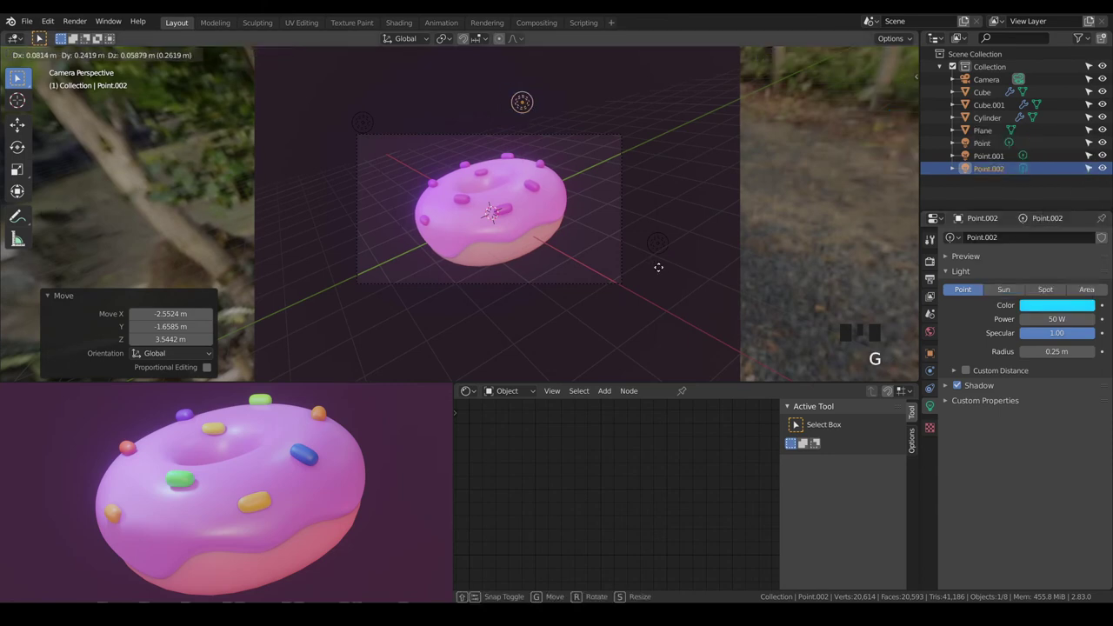
pyautogui.press('a')
pyautogui.press('a')
pyautogui.scroll(3)
pyautogui.scroll(3)
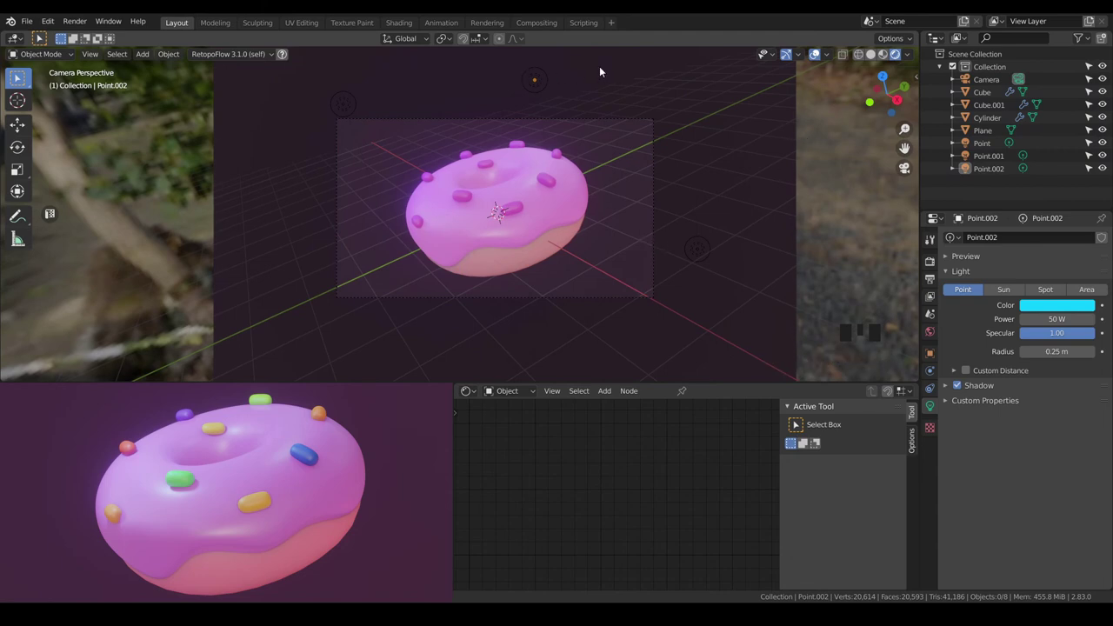
pyautogui.click(817, 60)
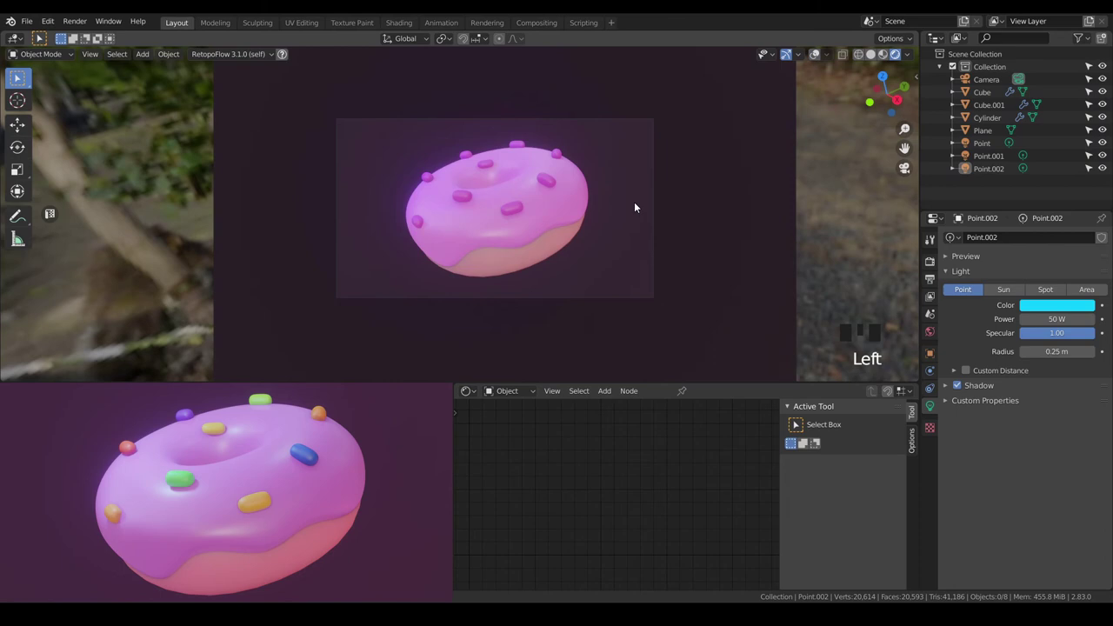
# Set Cube.001's icing Base Color to a deeper magenta pink with Roughness 0.483.
pyautogui.click(551, 218)
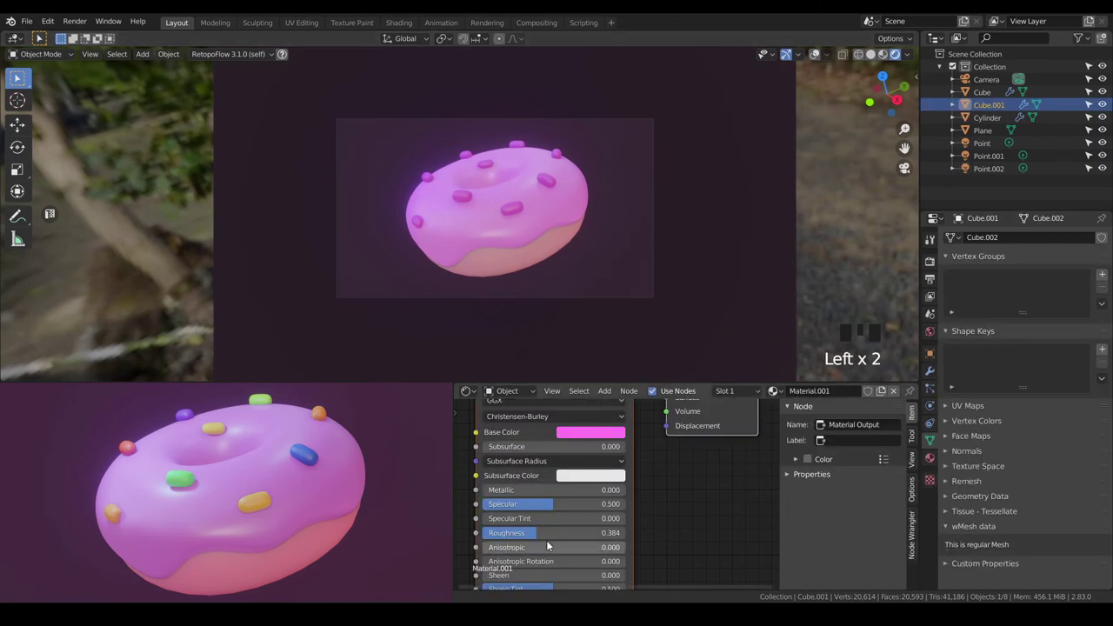
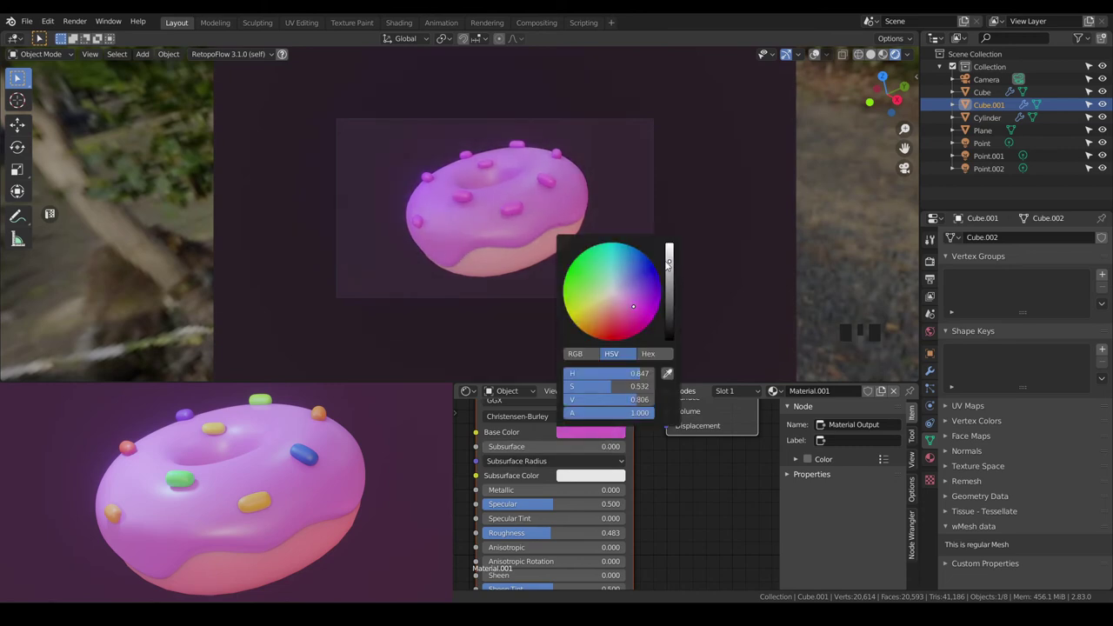
pyautogui.click(515, 206)
pyautogui.click(514, 210)
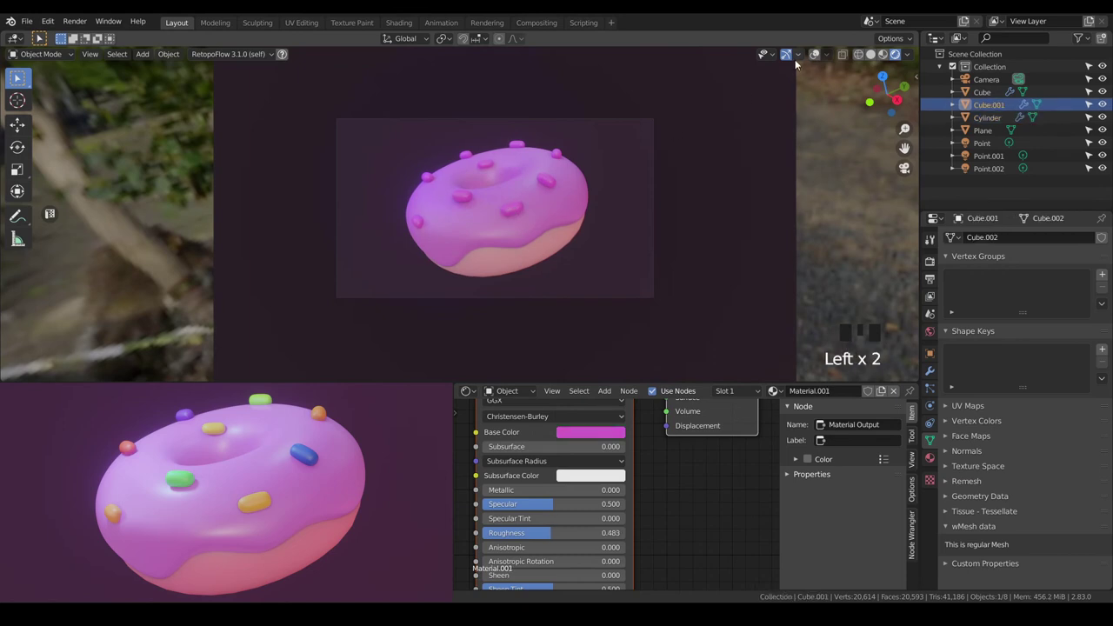
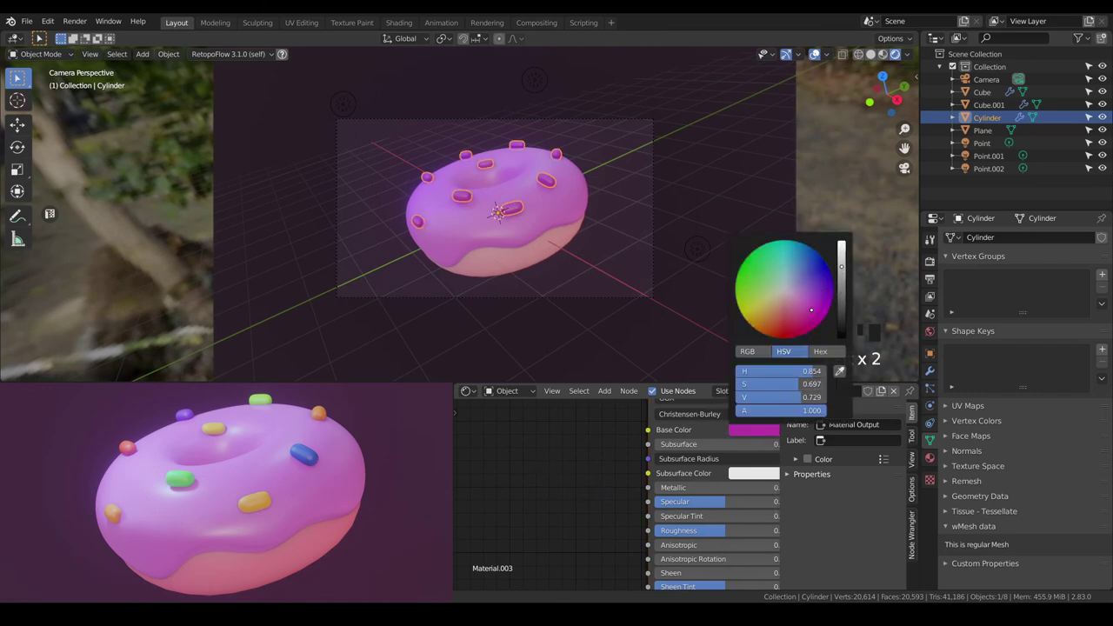
# Add an Object Info node, wiring Random into a ColorRamp's Fac and the ramp Color into Base Color.
pyautogui.click(560, 490)
pyautogui.press('shift+a')
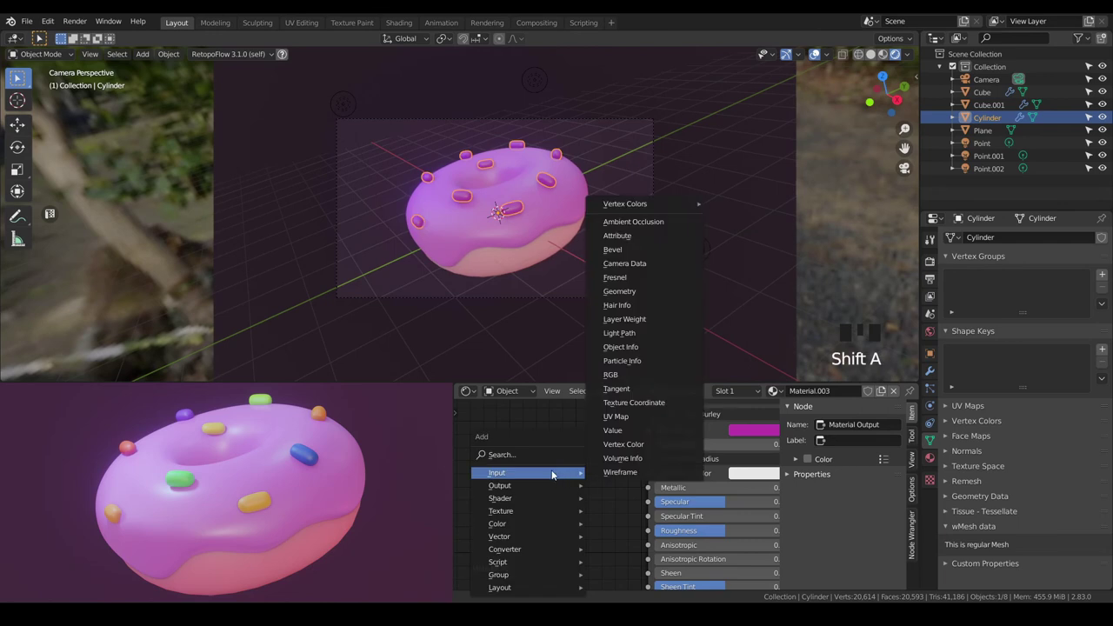
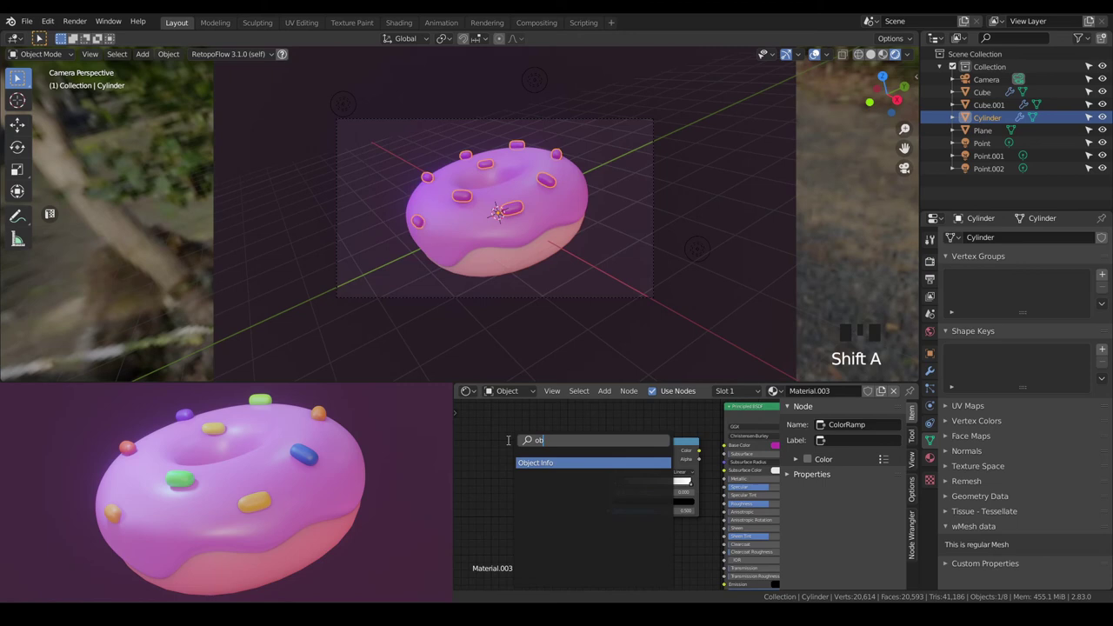
pyautogui.scroll(3)
pyautogui.click(561, 509)
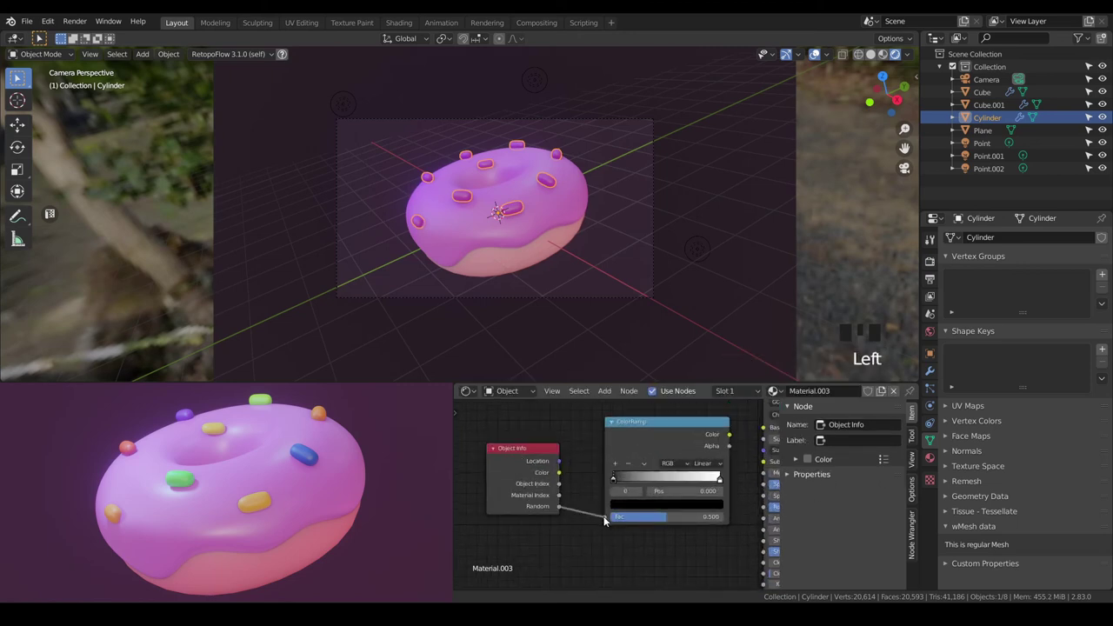
pyautogui.moveTo(708, 550); pyautogui.dragTo(480, 490)
pyautogui.click(480, 490)
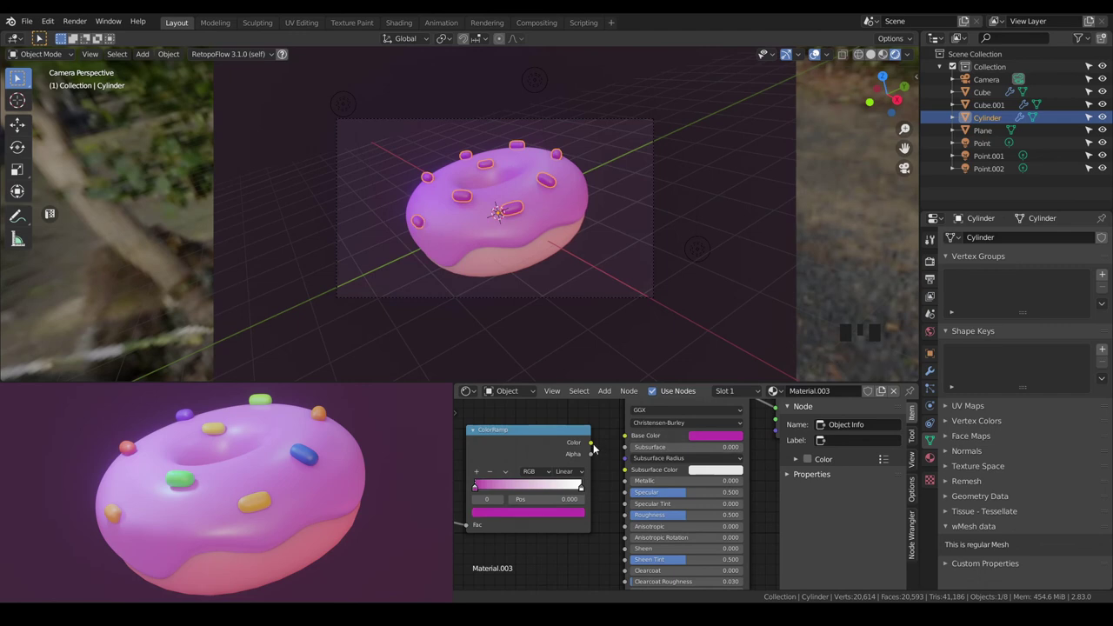
# Add ramp colour stops and tint them green and pink for multicoloured sprinkles.
pyautogui.click(594, 443)
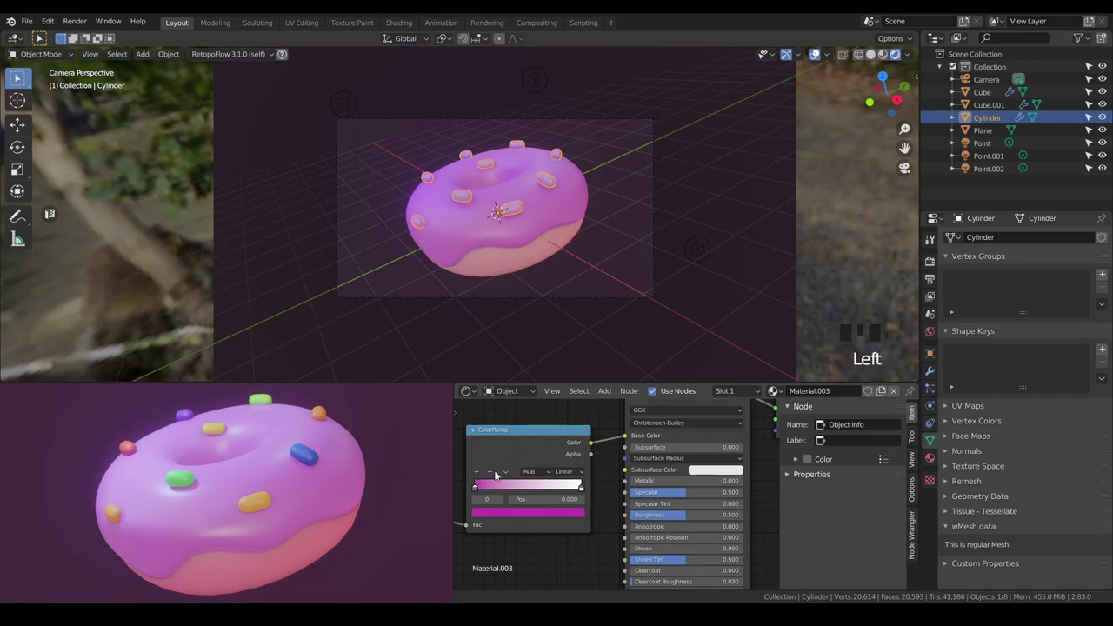
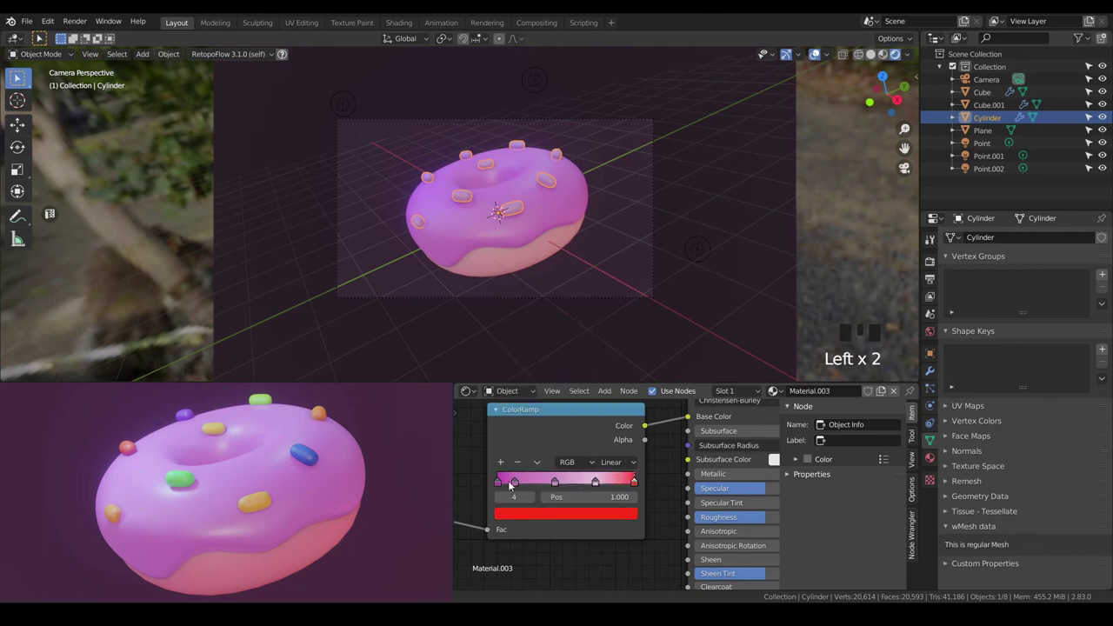
pyautogui.moveTo(553, 485); pyautogui.dragTo(566, 518)
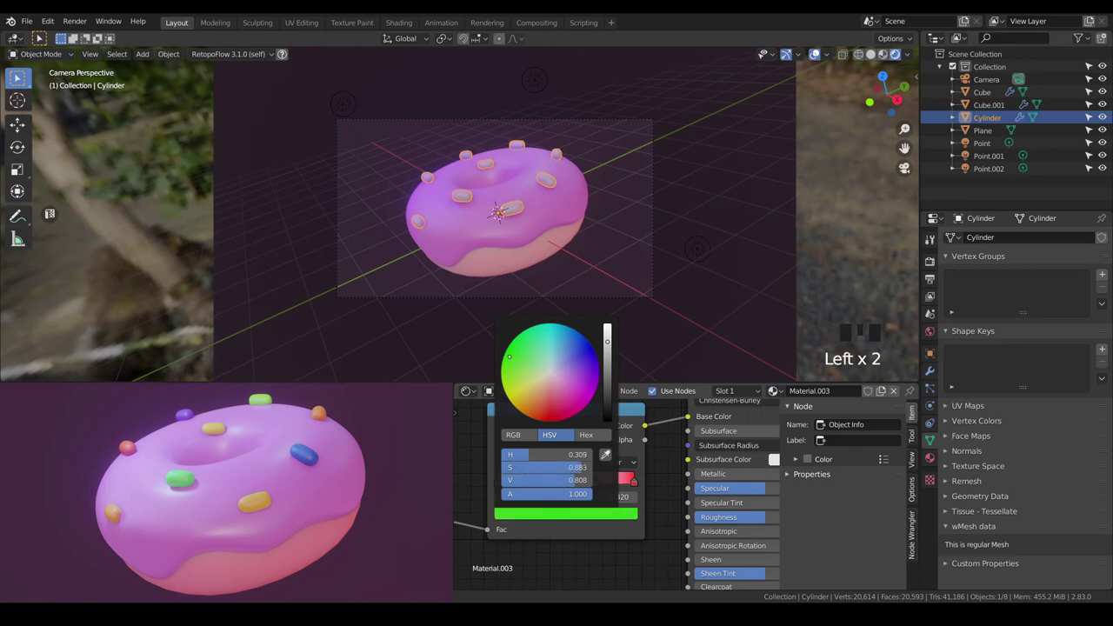
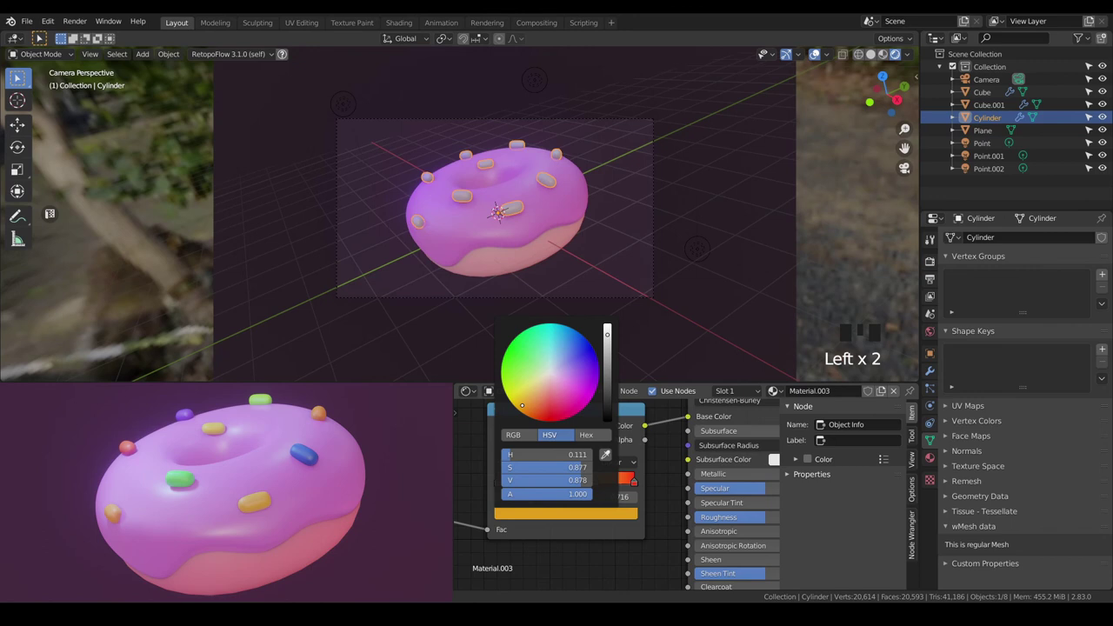
pyautogui.moveTo(518, 485); pyautogui.dragTo(542, 518)
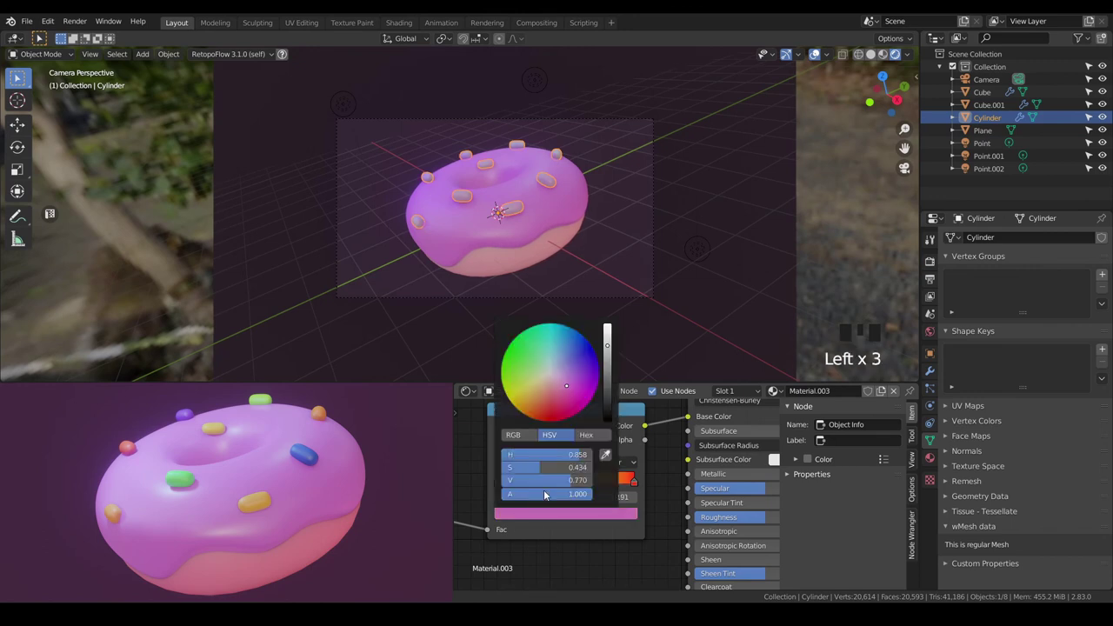
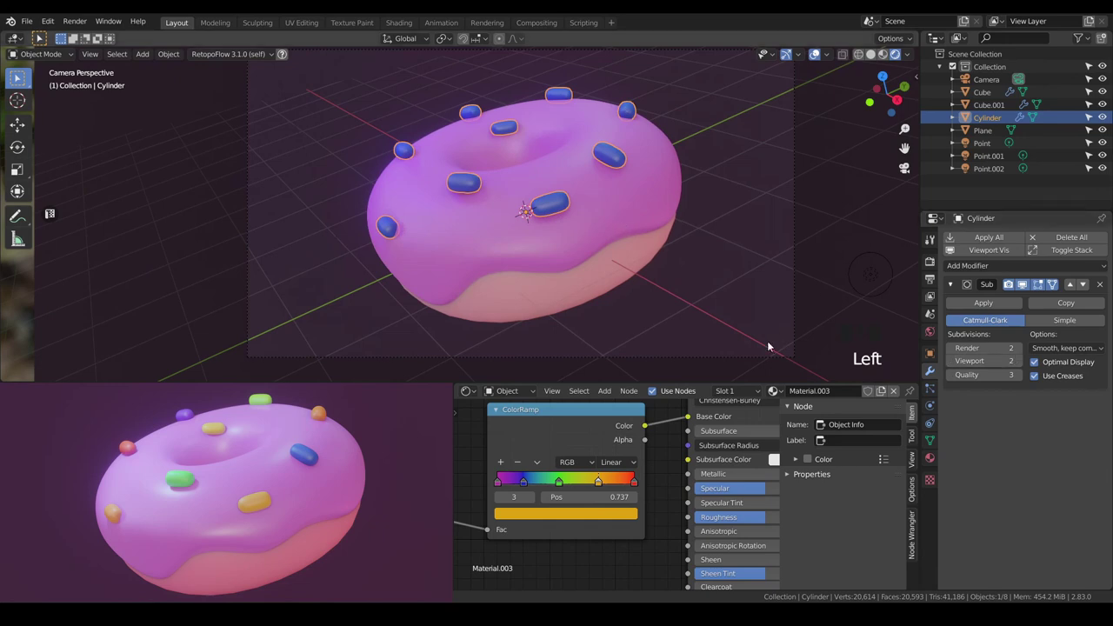
# Separate the sprinkle mesh by loose parts so each sprinkle becomes its own object.
pyautogui.press('Tab')
pyautogui.press('a')
pyautogui.press('a')
pyautogui.press('a')
pyautogui.press('p')
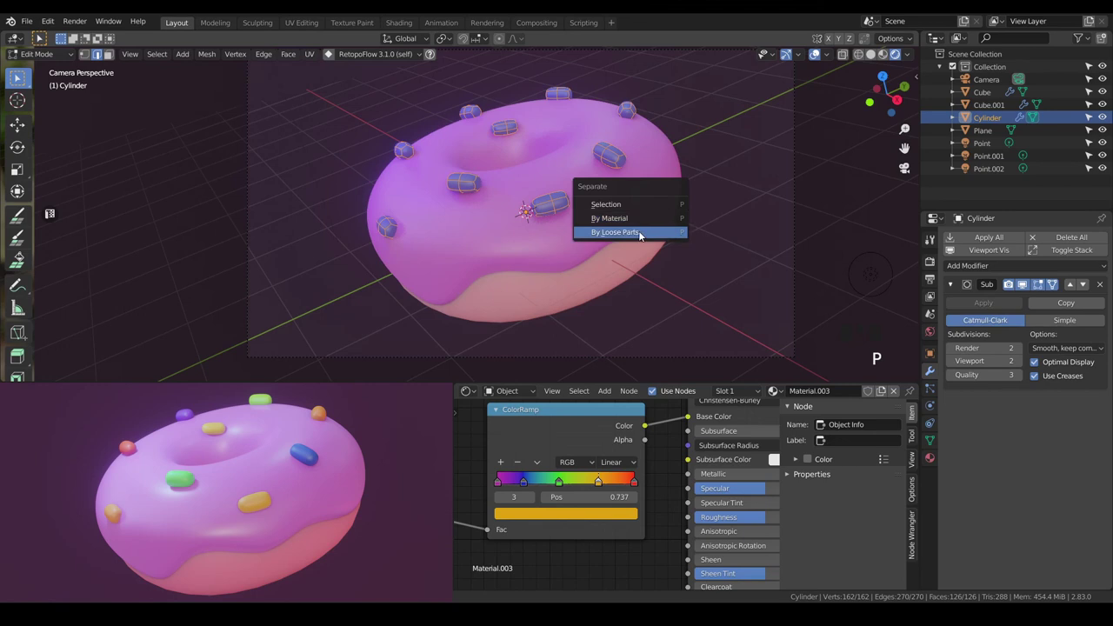
pyautogui.press('a')
pyautogui.press('a')
pyautogui.press('Tab')
pyautogui.press('a')
pyautogui.press('a')
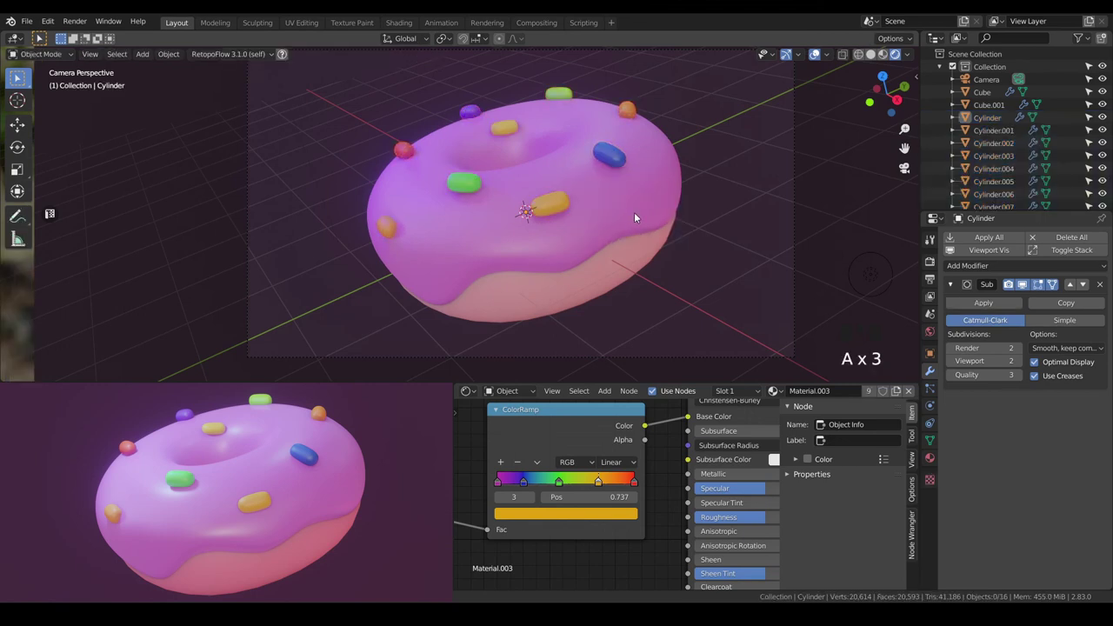
# Lower the green, yellow and blue sprinkles along Z so they sit in the icing.
pyautogui.scroll(-3)
pyautogui.moveTo(626, 221); pyautogui.dragTo(597, 221)
pyautogui.scroll(3)
pyautogui.click(439, 181)
pyautogui.press('g')
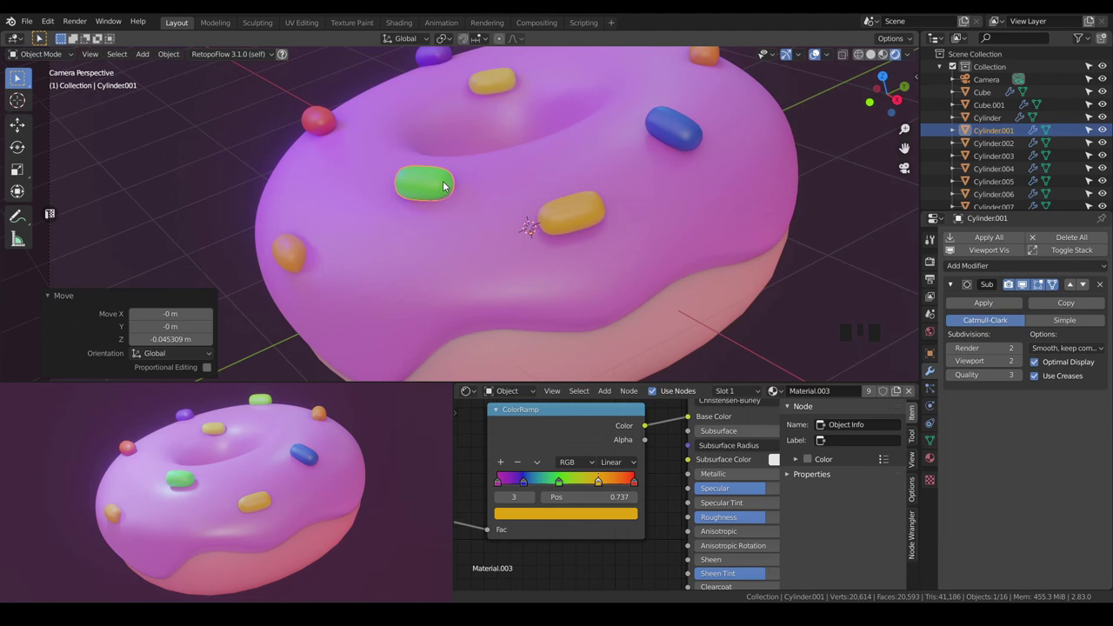
pyautogui.press('a')
pyautogui.press('a')
pyautogui.click(581, 226)
pyautogui.press('g')
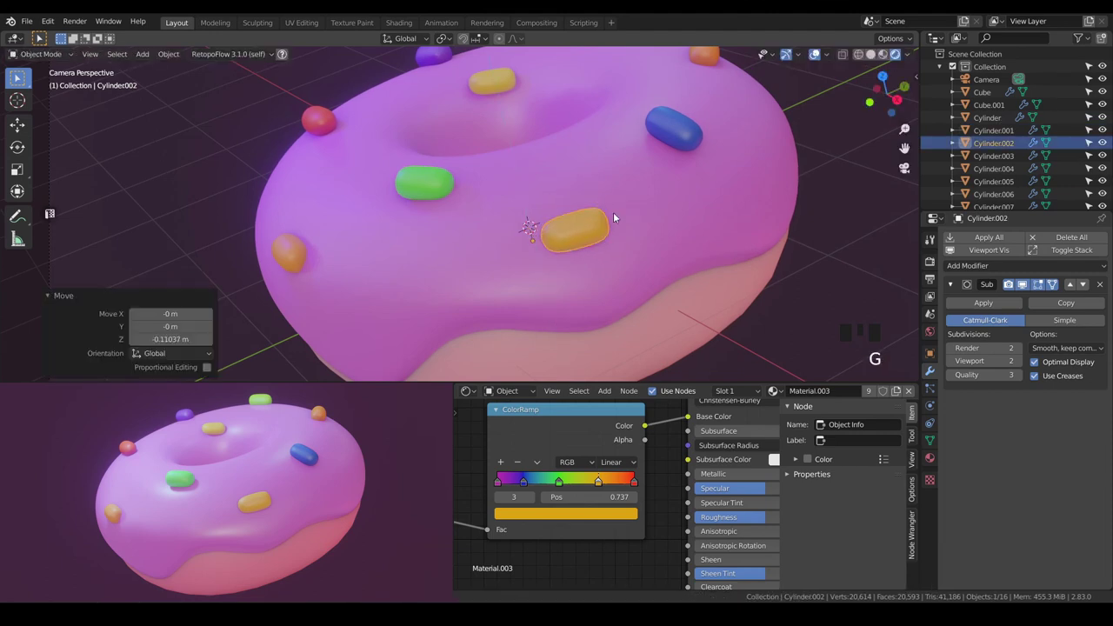
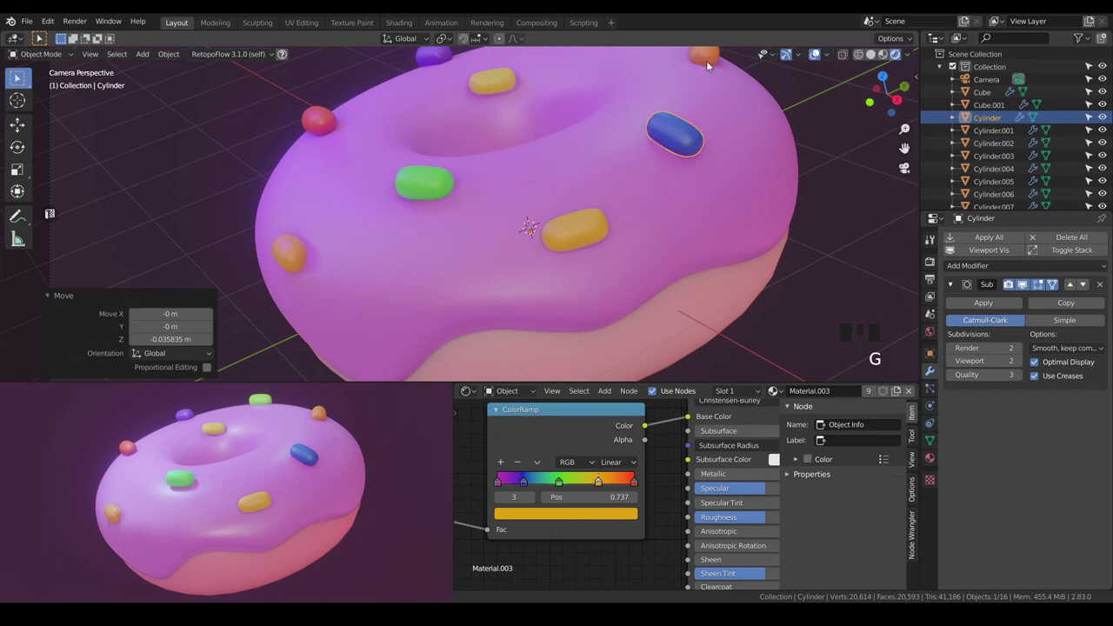
pyautogui.moveTo(495, 137); pyautogui.dragTo(532, 129)
# Deselect everything and toggle overlays to preview the finished sprinkles.
pyautogui.scroll(-3)
pyautogui.press('a')
pyautogui.press('a')
pyautogui.scroll(-3)
pyautogui.click(816, 57)
pyautogui.click(817, 55)
pyautogui.scroll(3)
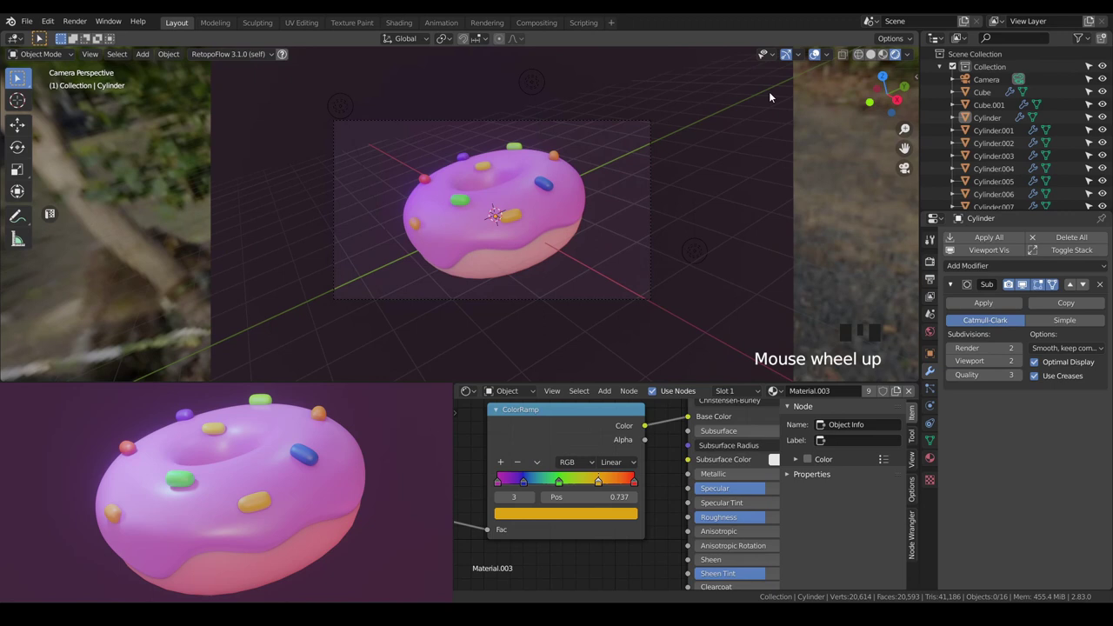
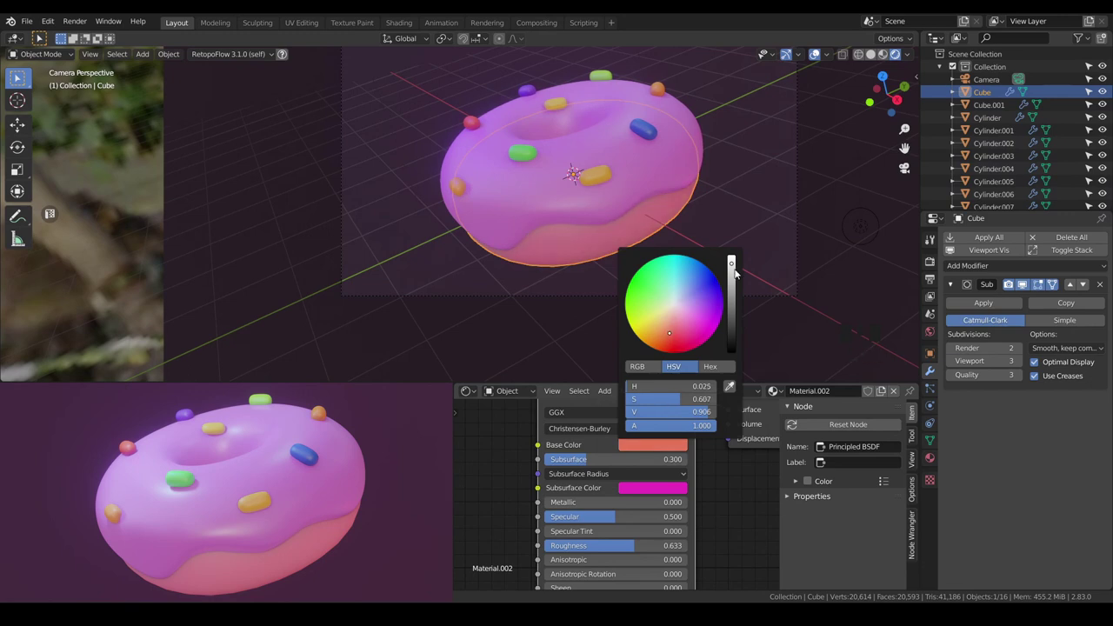
# Shift the donut body's Base Color to a warmer tone and inspect a sprinkle's shader.
pyautogui.press('a')
pyautogui.press('a')
pyautogui.scroll(-3)
pyautogui.moveTo(644, 226); pyautogui.dragTo(617, 210)
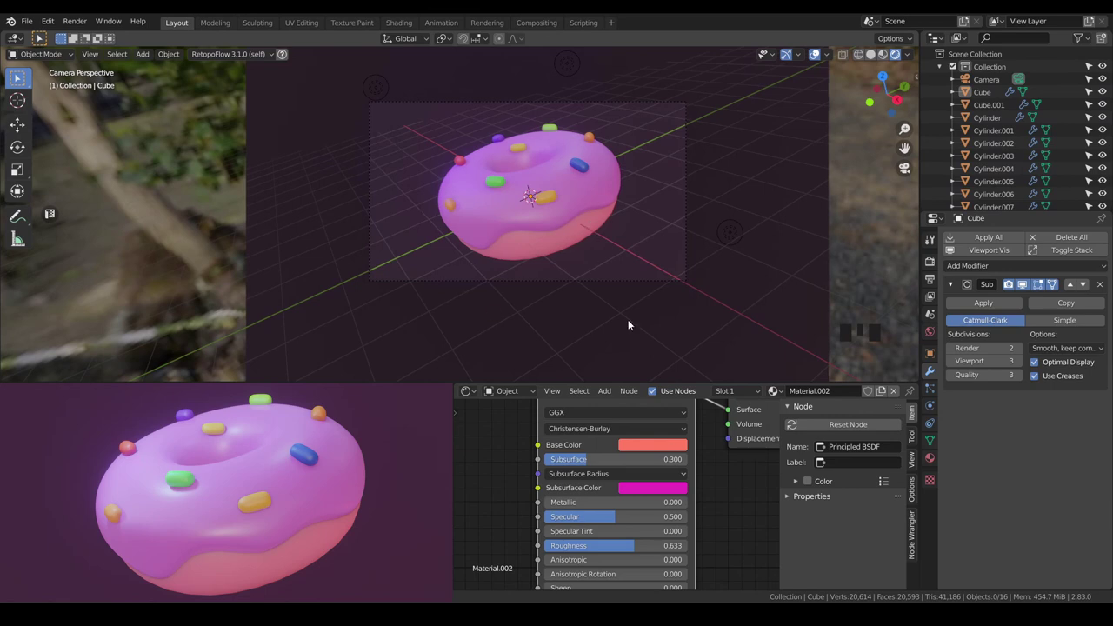
pyautogui.click(561, 220)
pyautogui.moveTo(1024, 351); pyautogui.dragTo(579, 165)
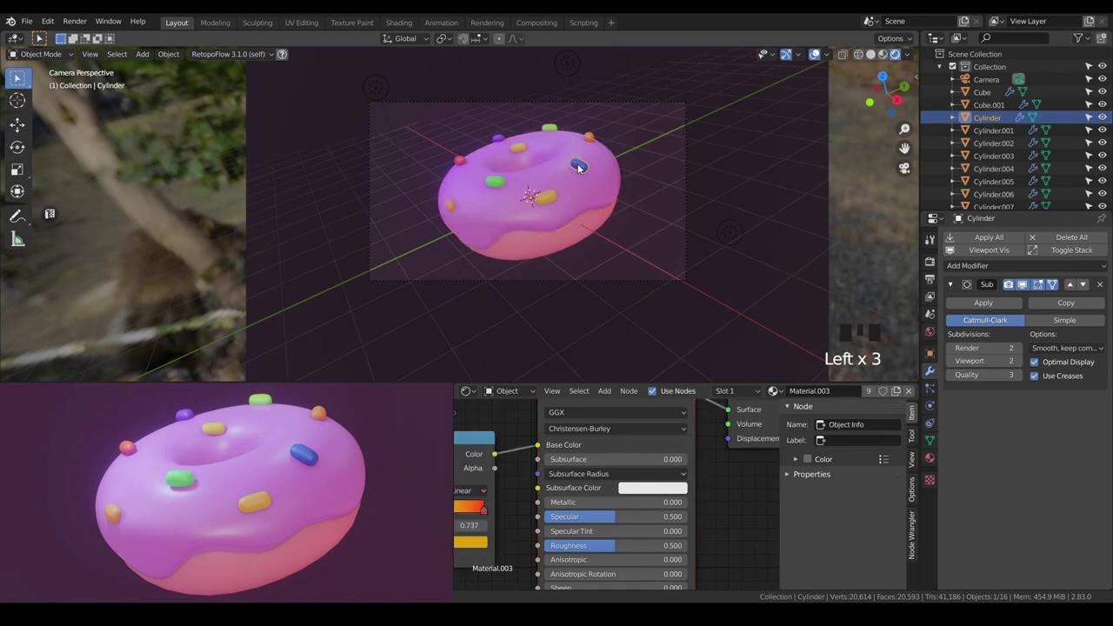
# Select the donut body and render the final image at 512 Eevee samples.
pyautogui.click(557, 253)
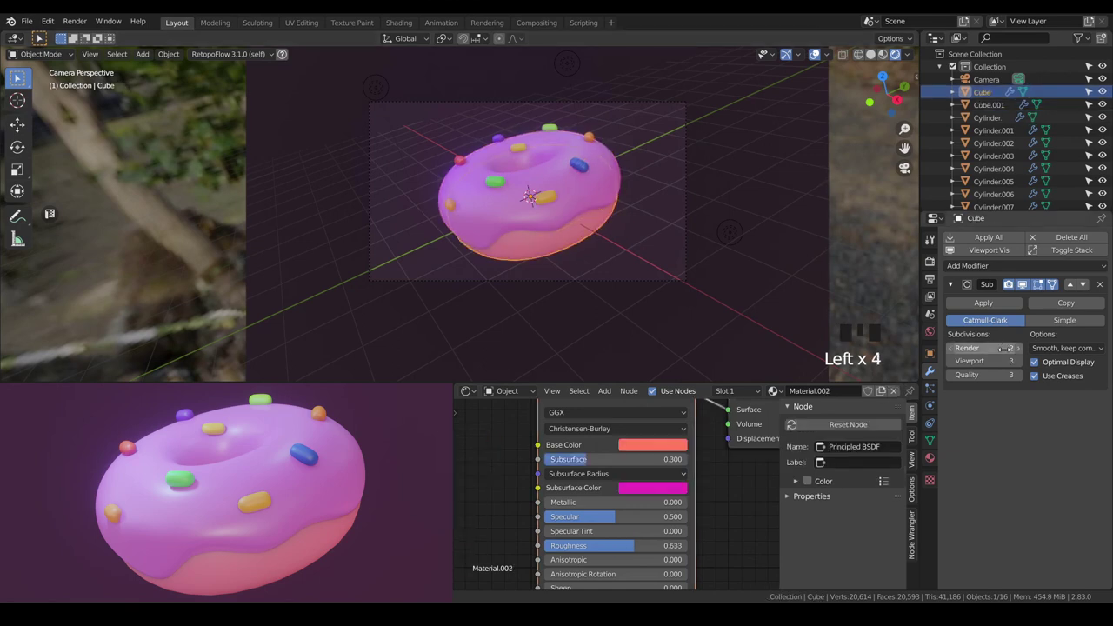
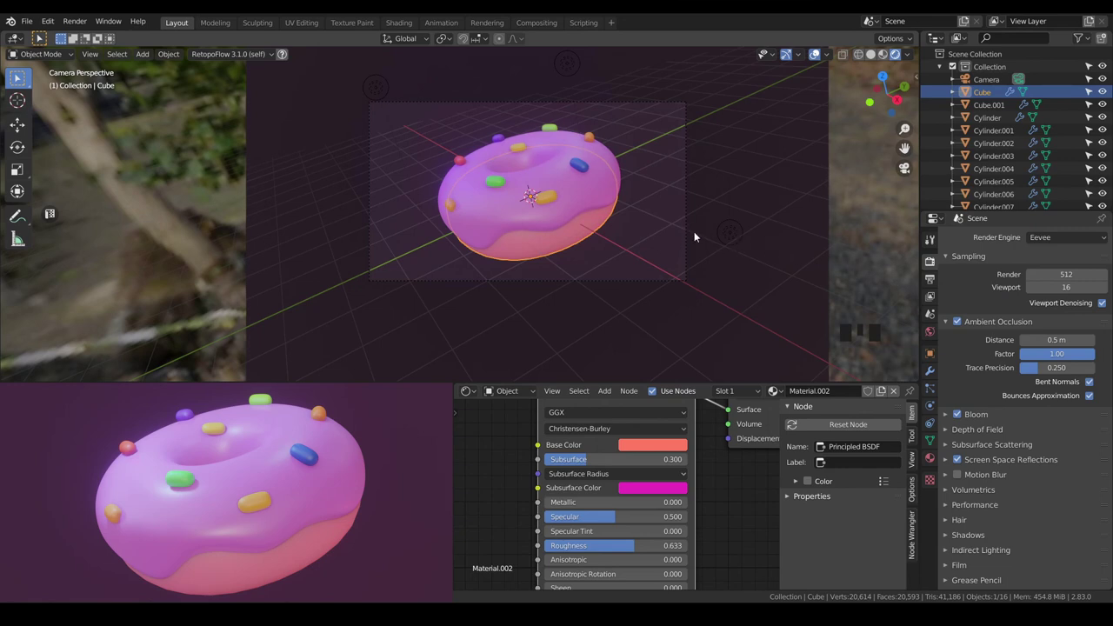
pyautogui.press('a')
pyautogui.press('a')
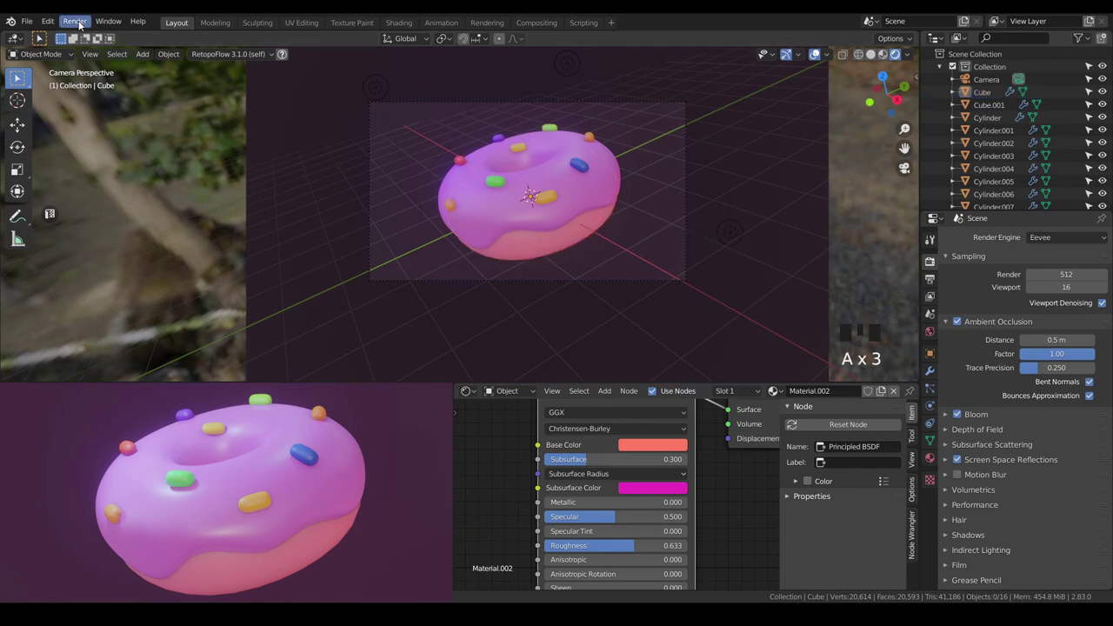